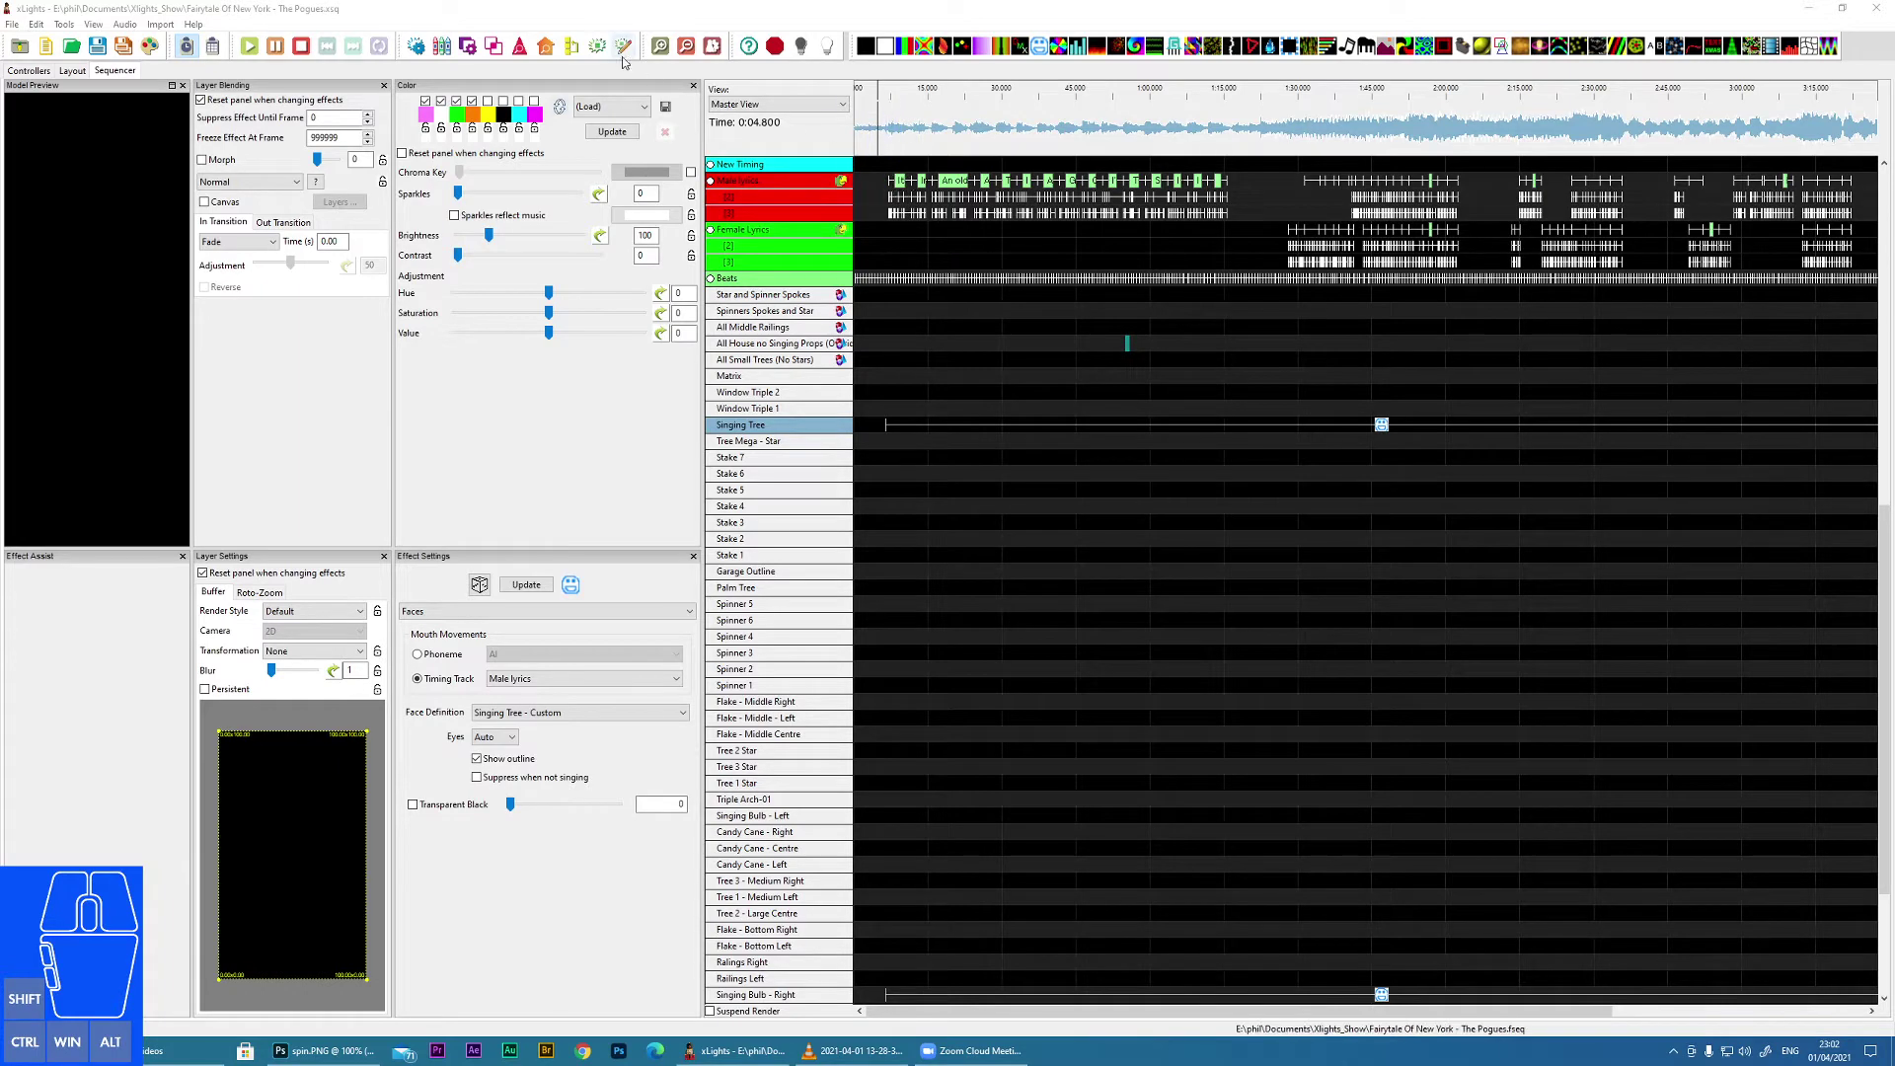
- Zoom into the song timeline and load the Singing Tree's Faces effect into the preview
left_click(664, 51)
left_click(664, 51)
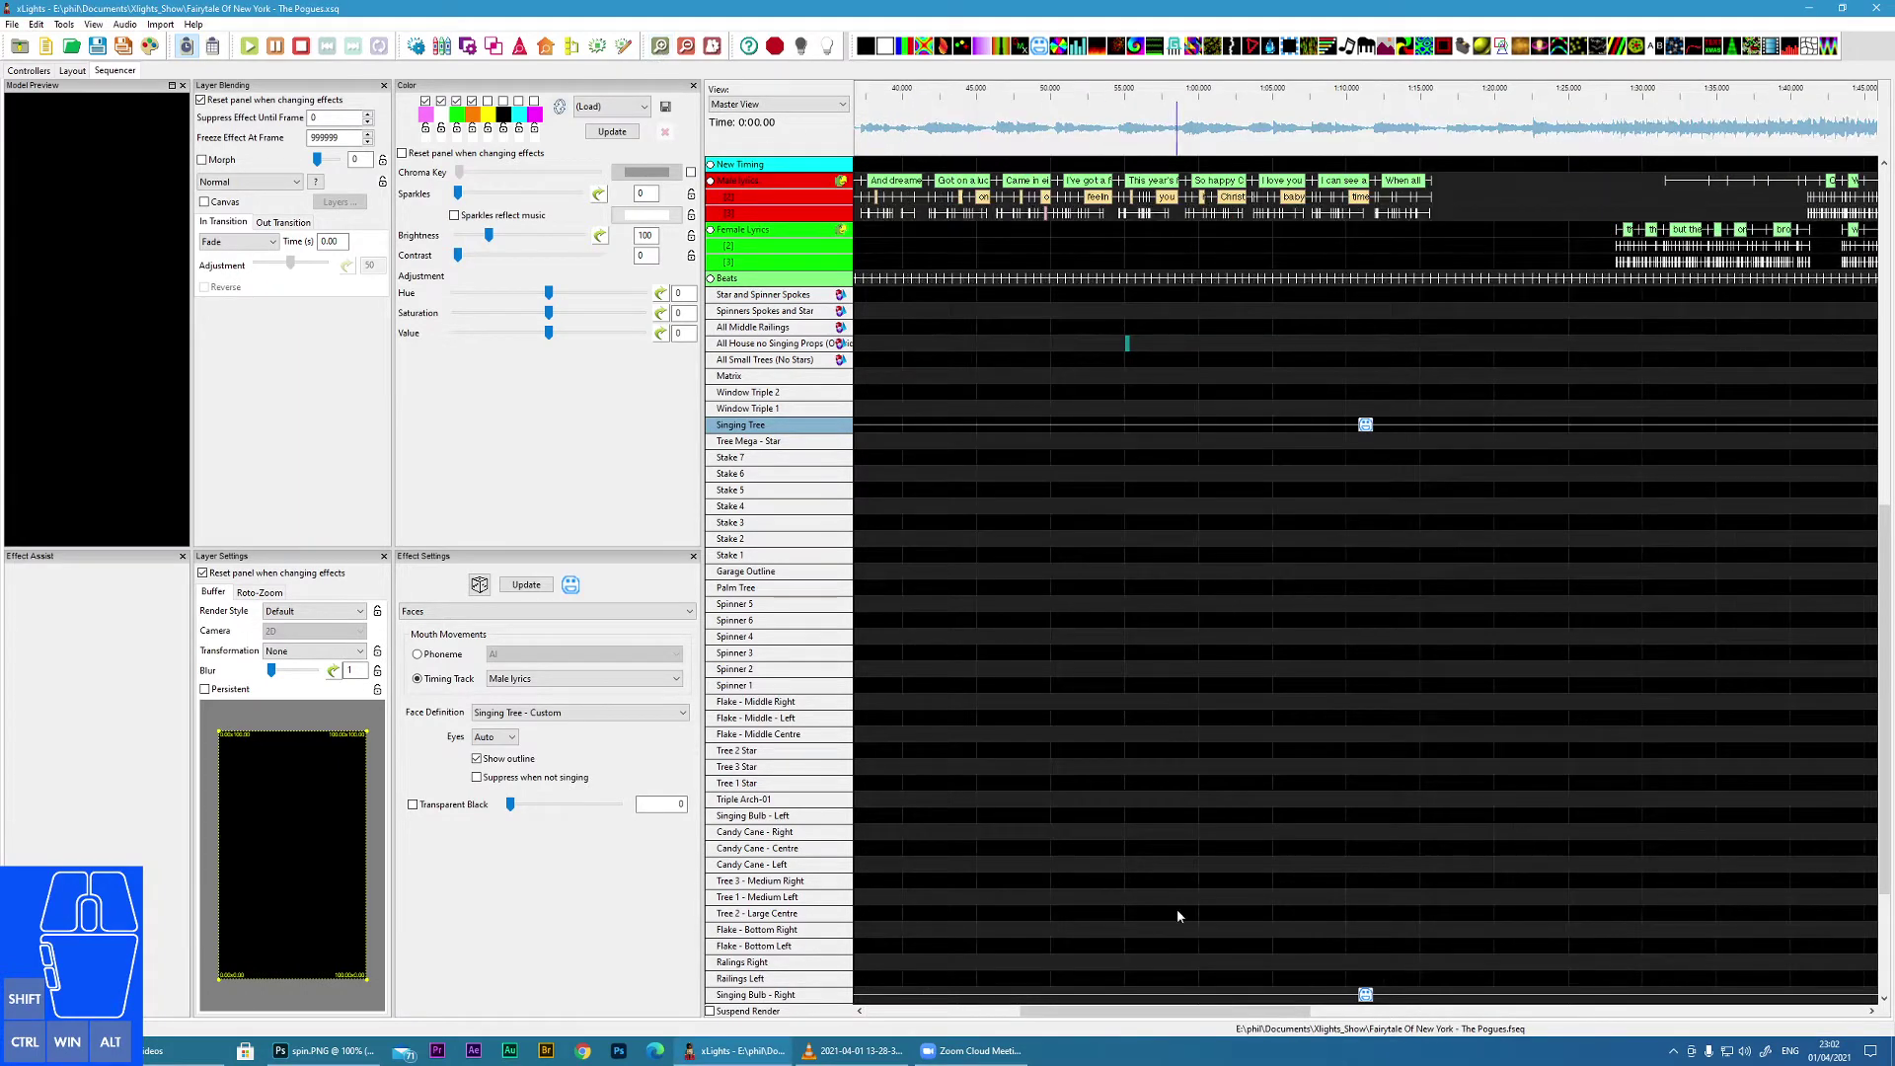
left_click_drag(1203, 1008, 1004, 1013)
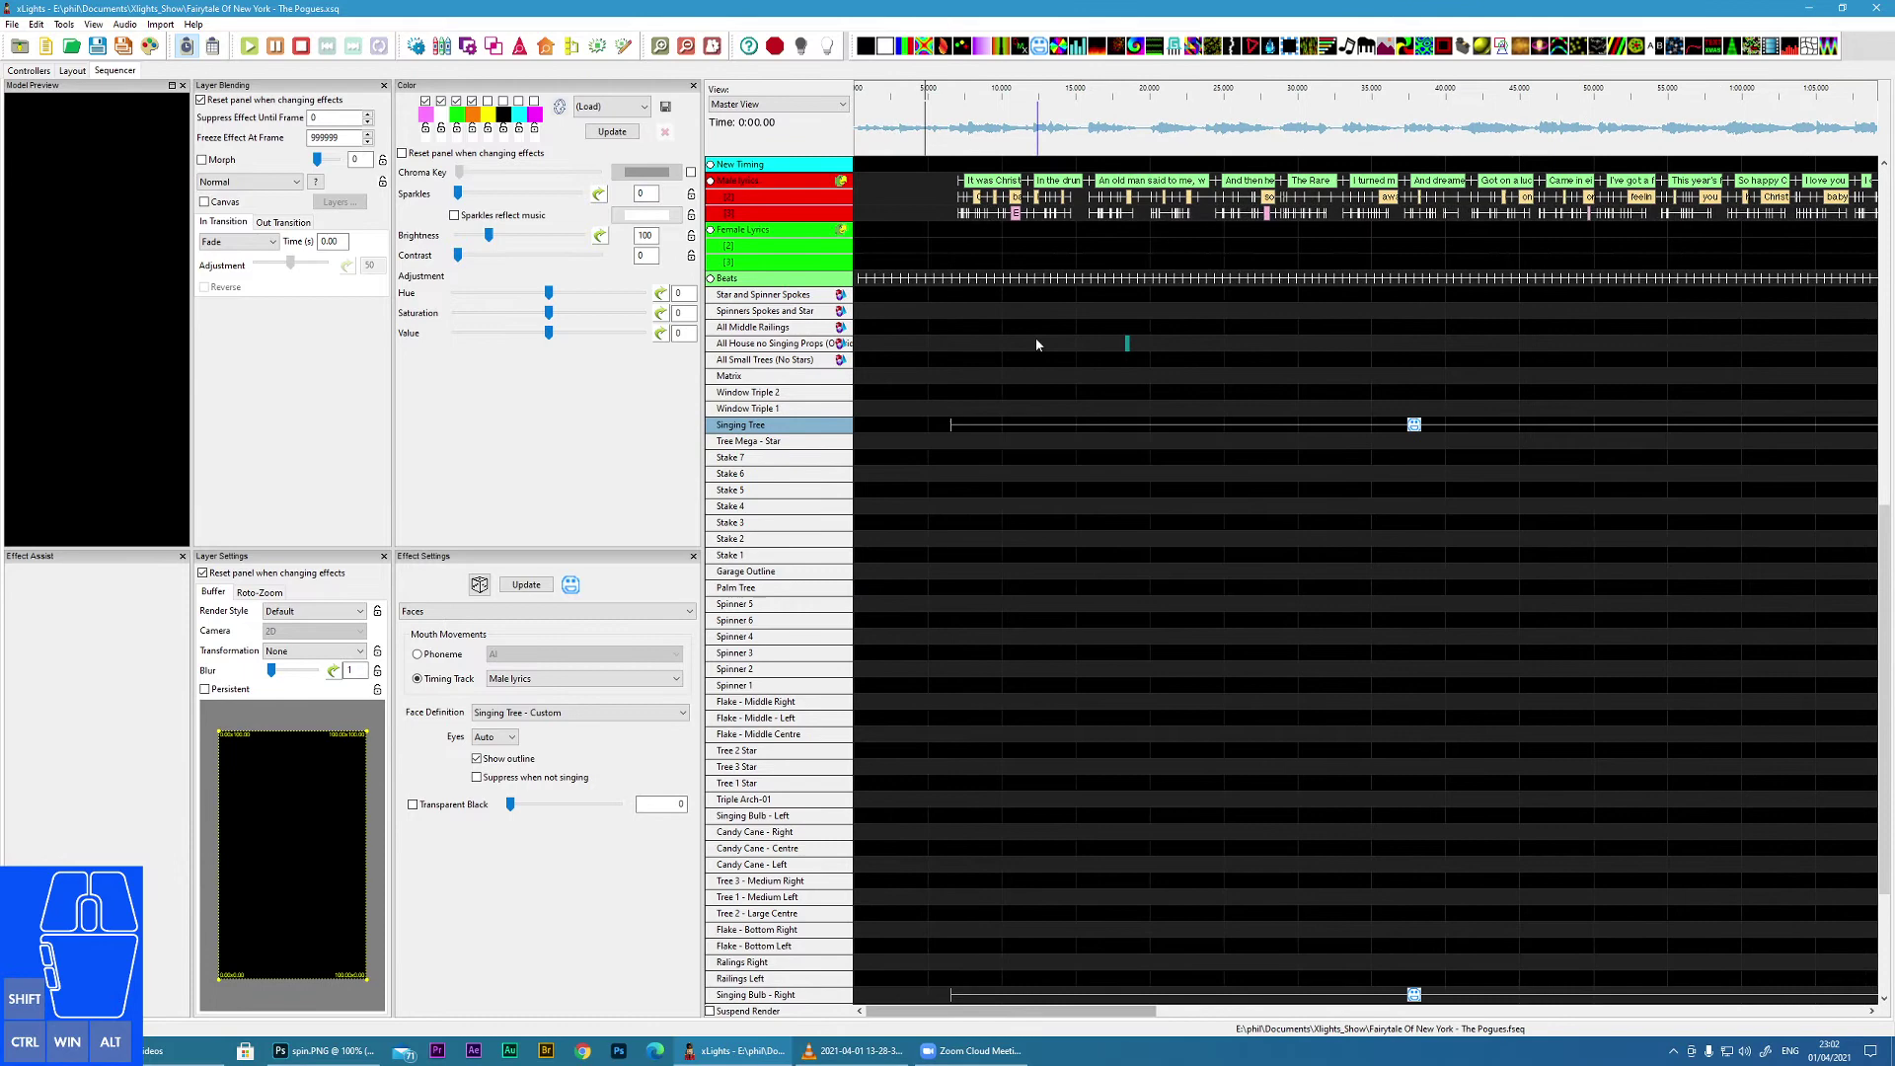
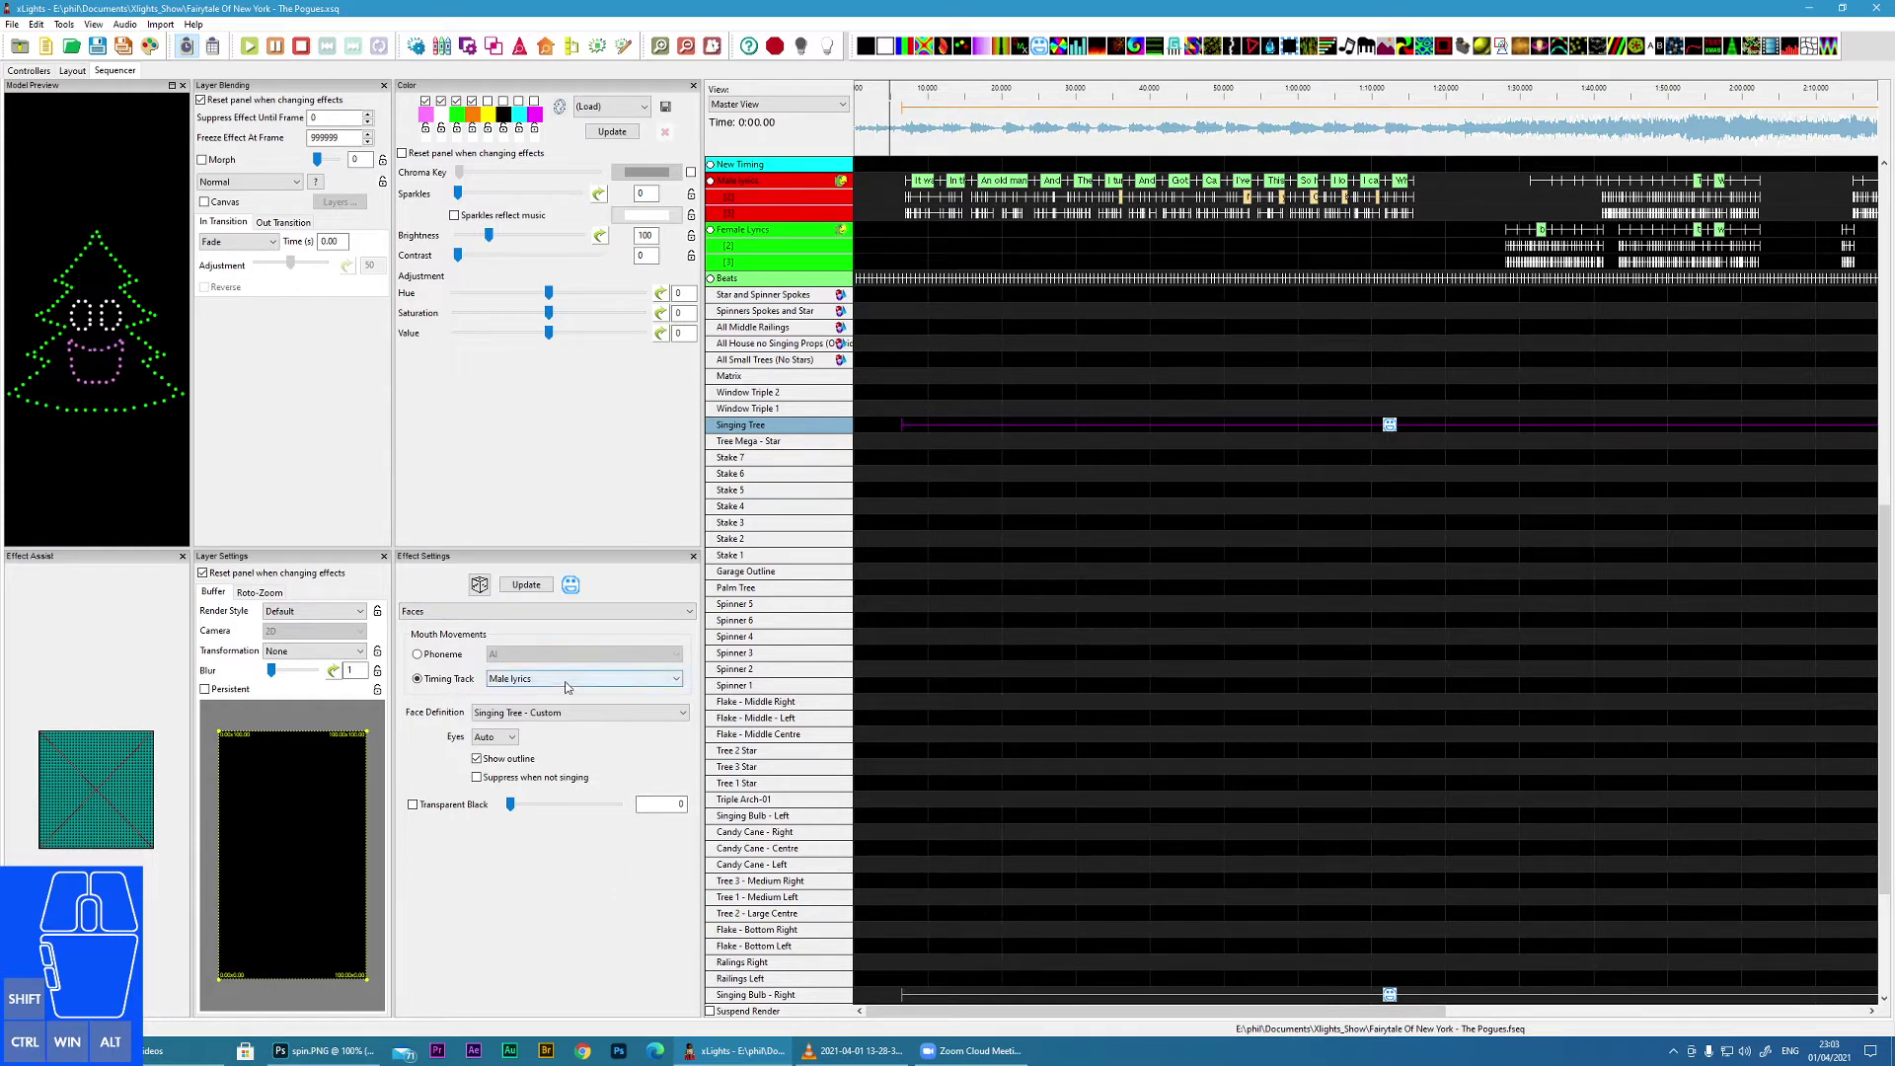
left_click(573, 684)
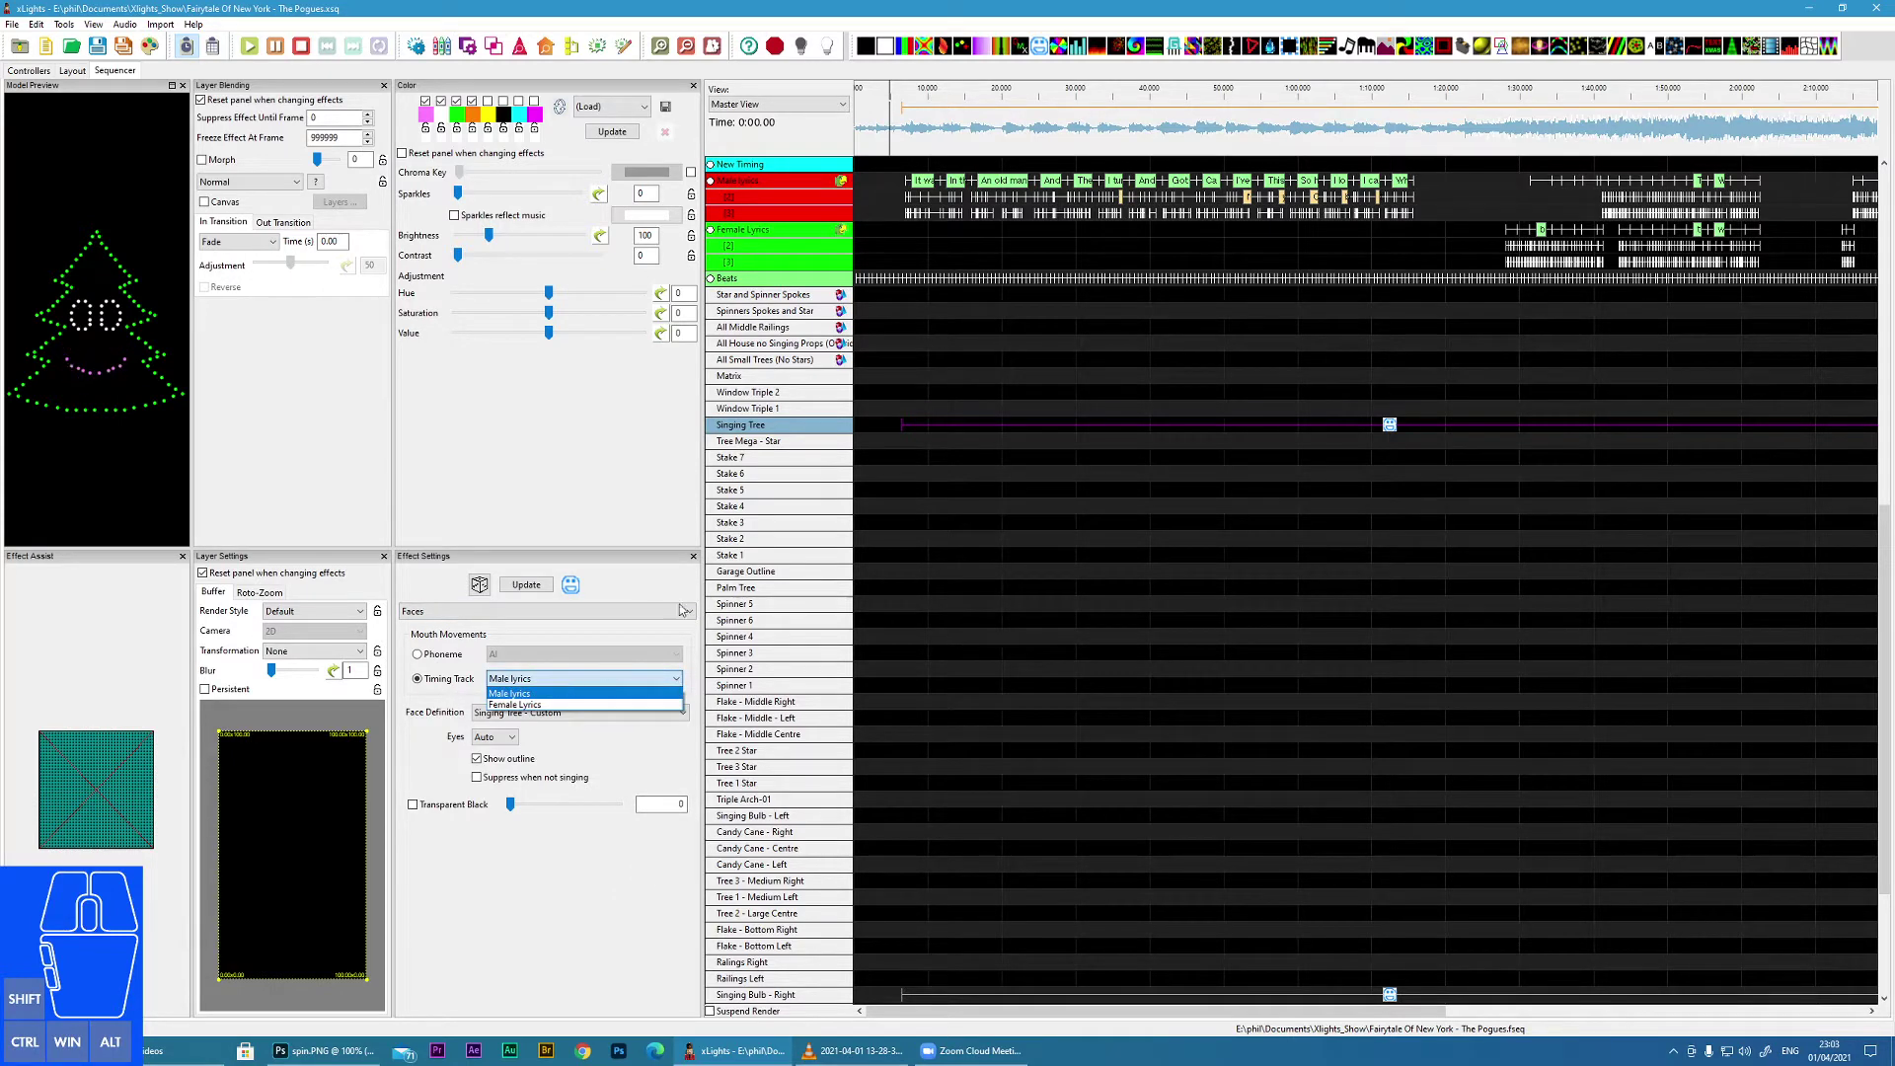
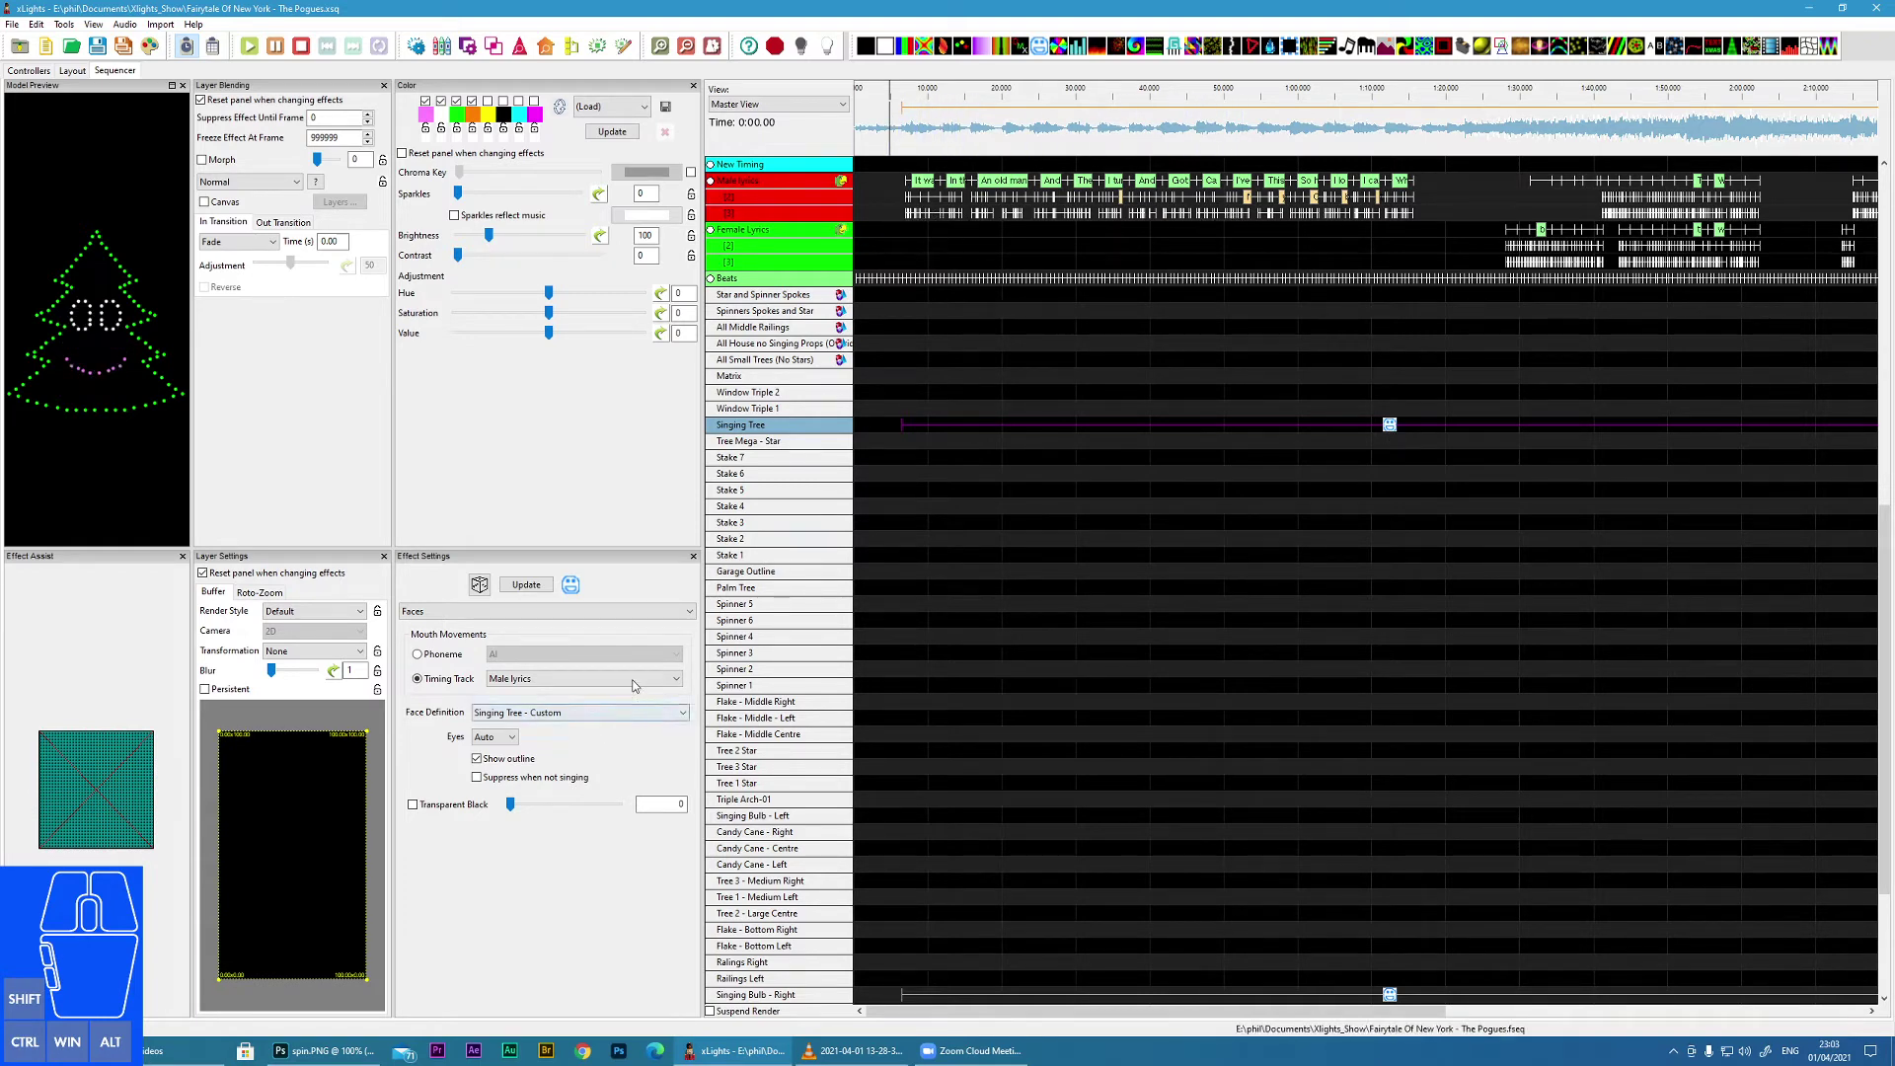
left_click(633, 718)
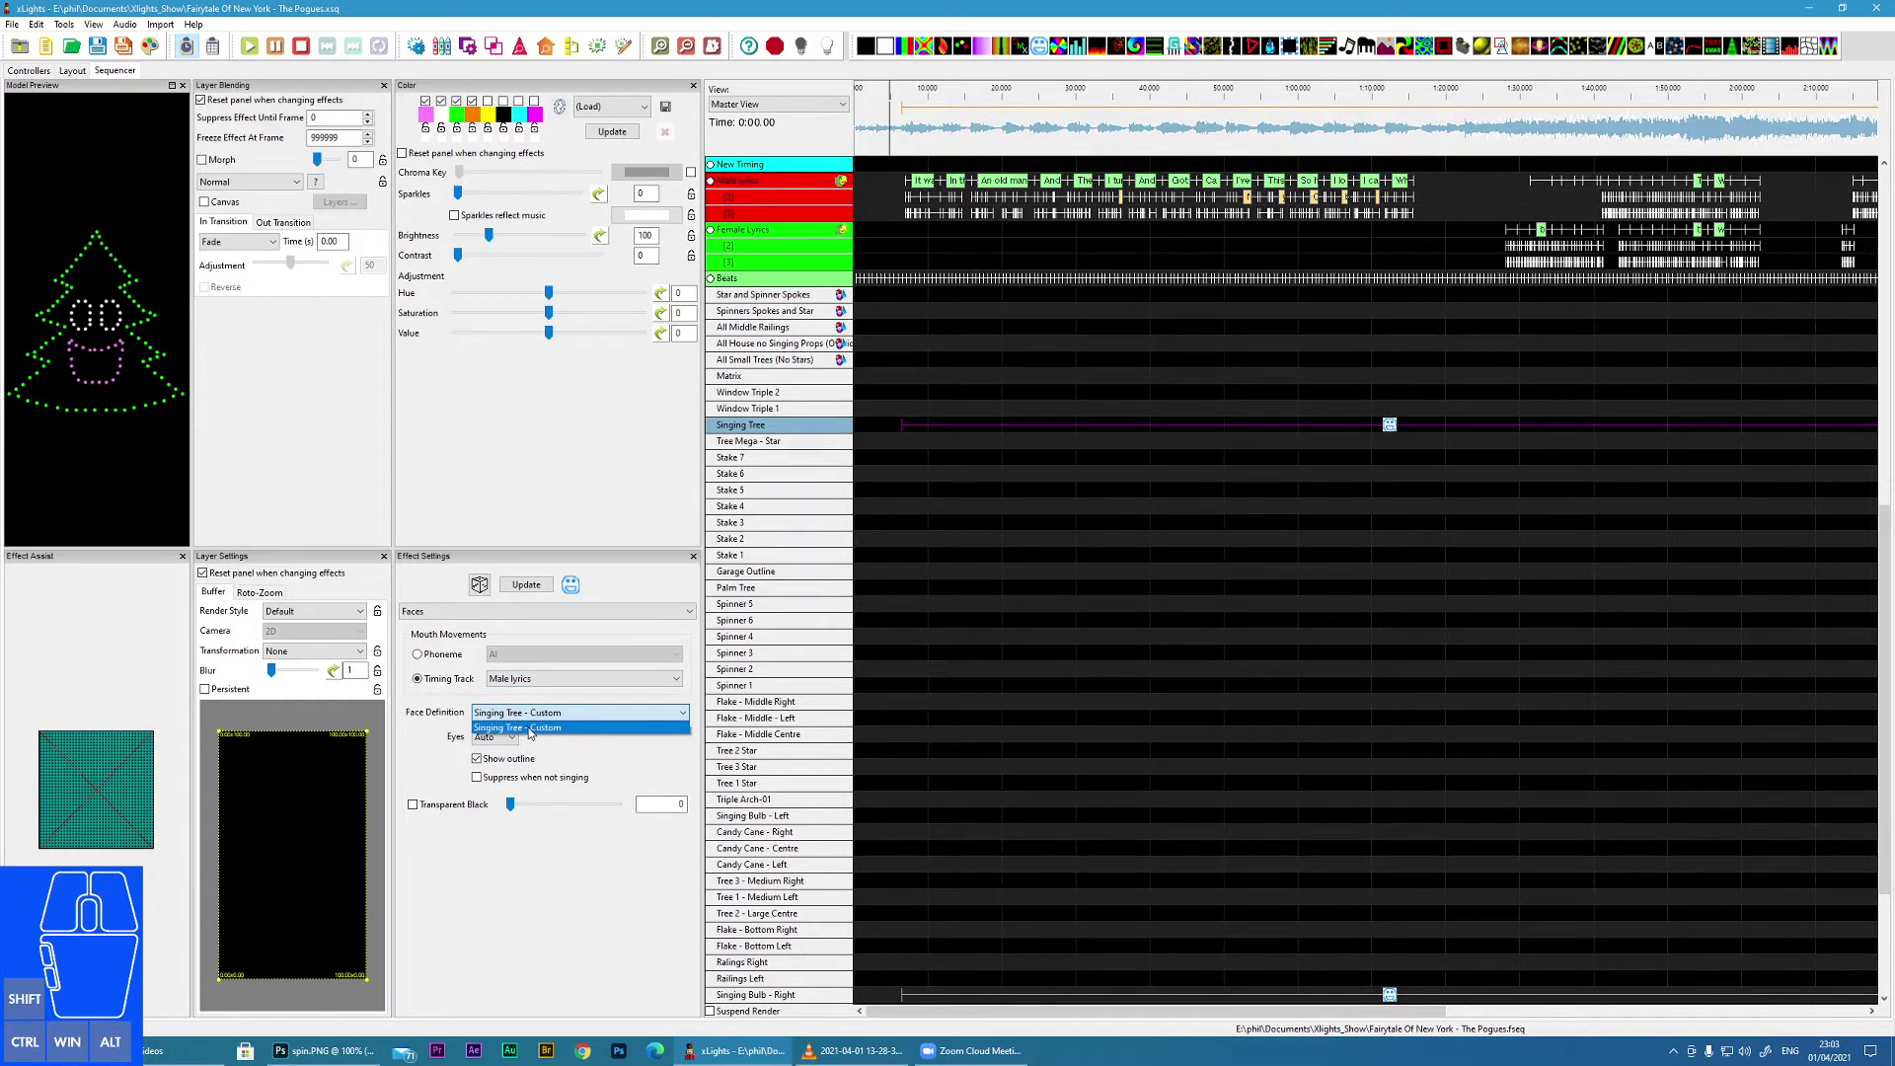
left_click(543, 724)
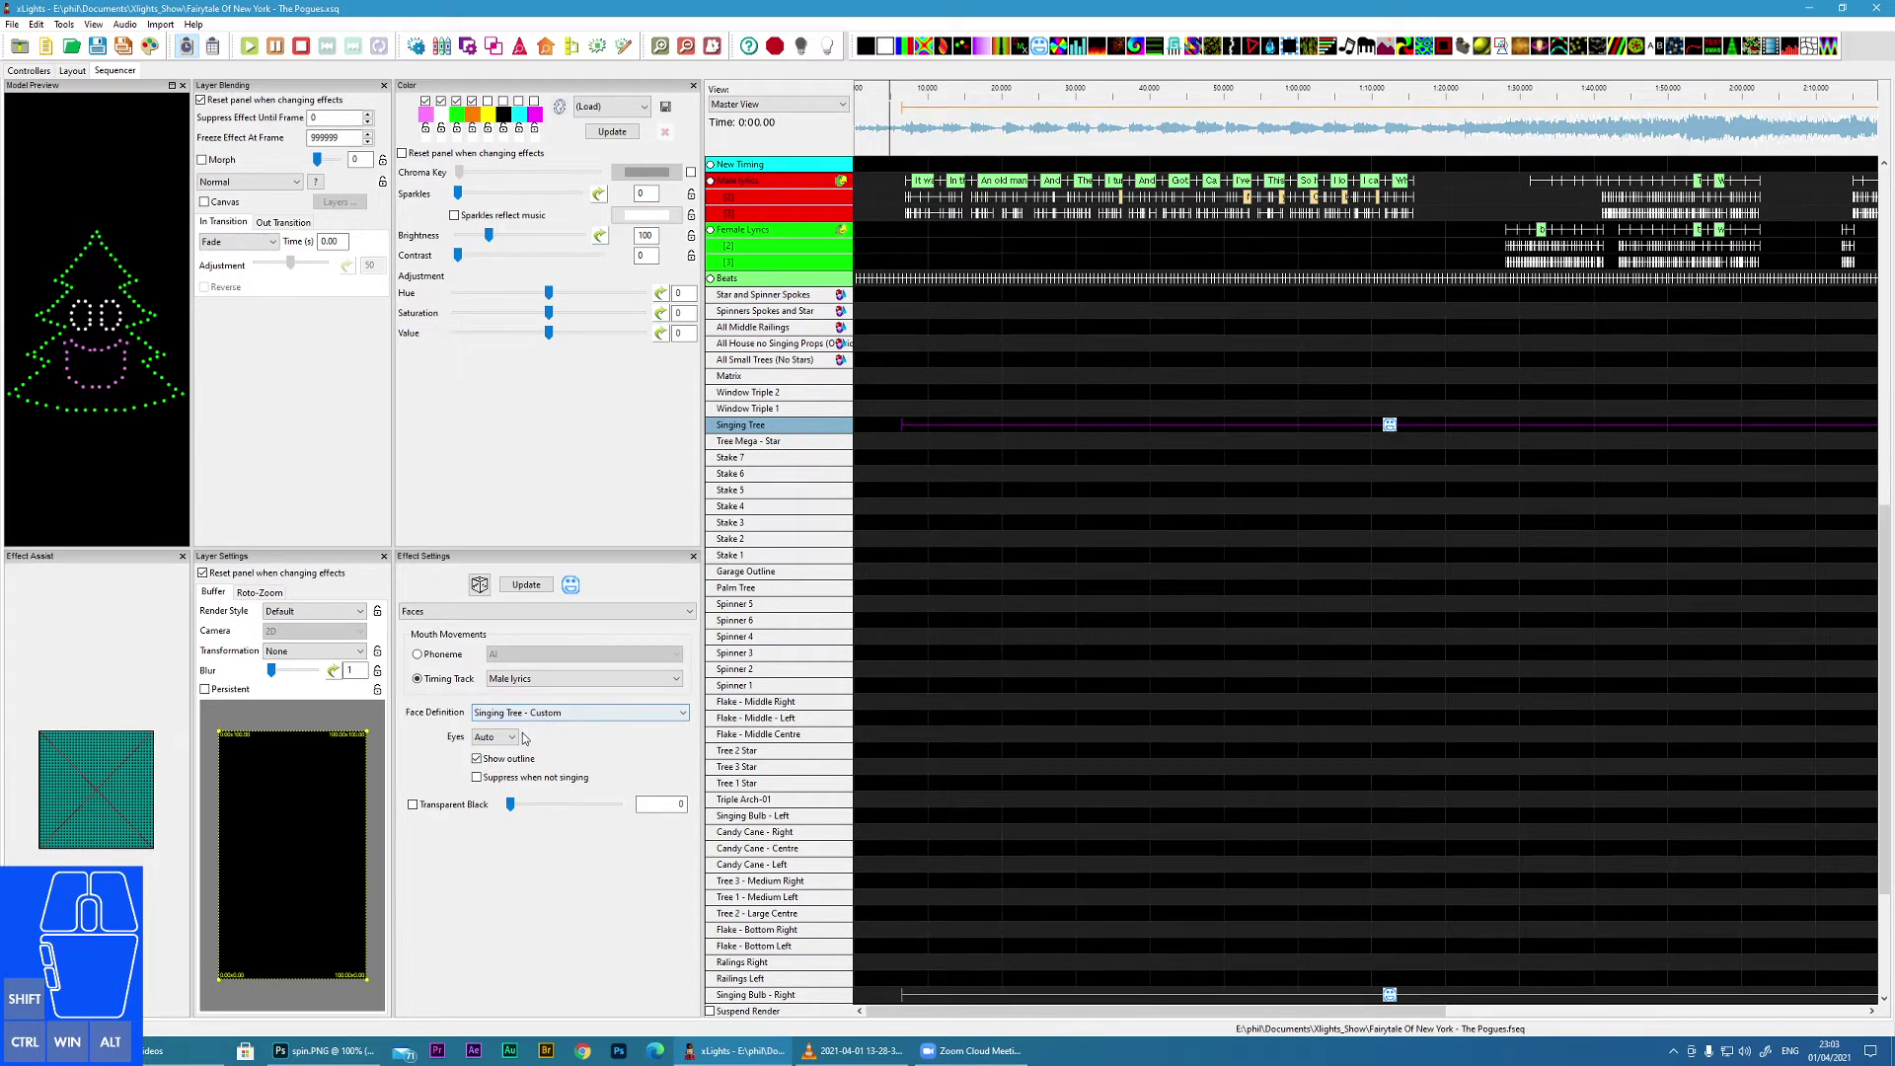
left_click(518, 739)
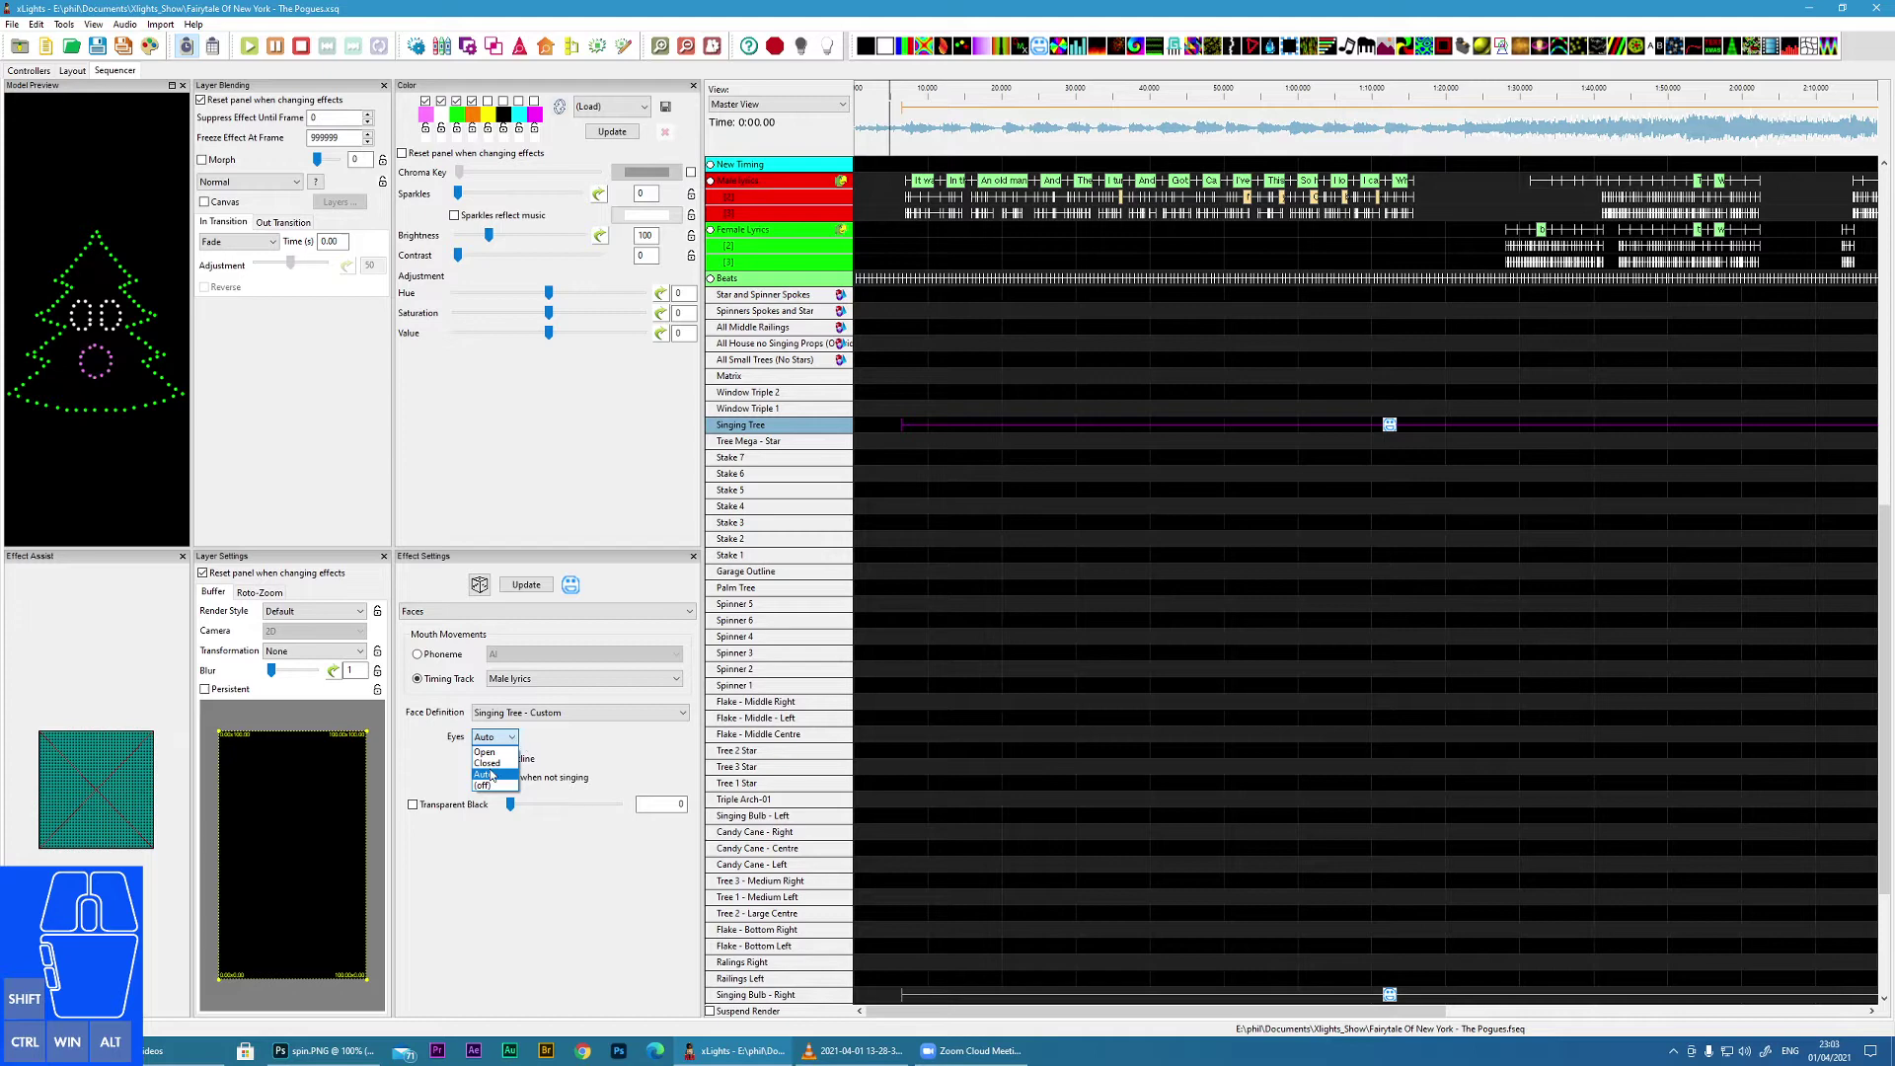
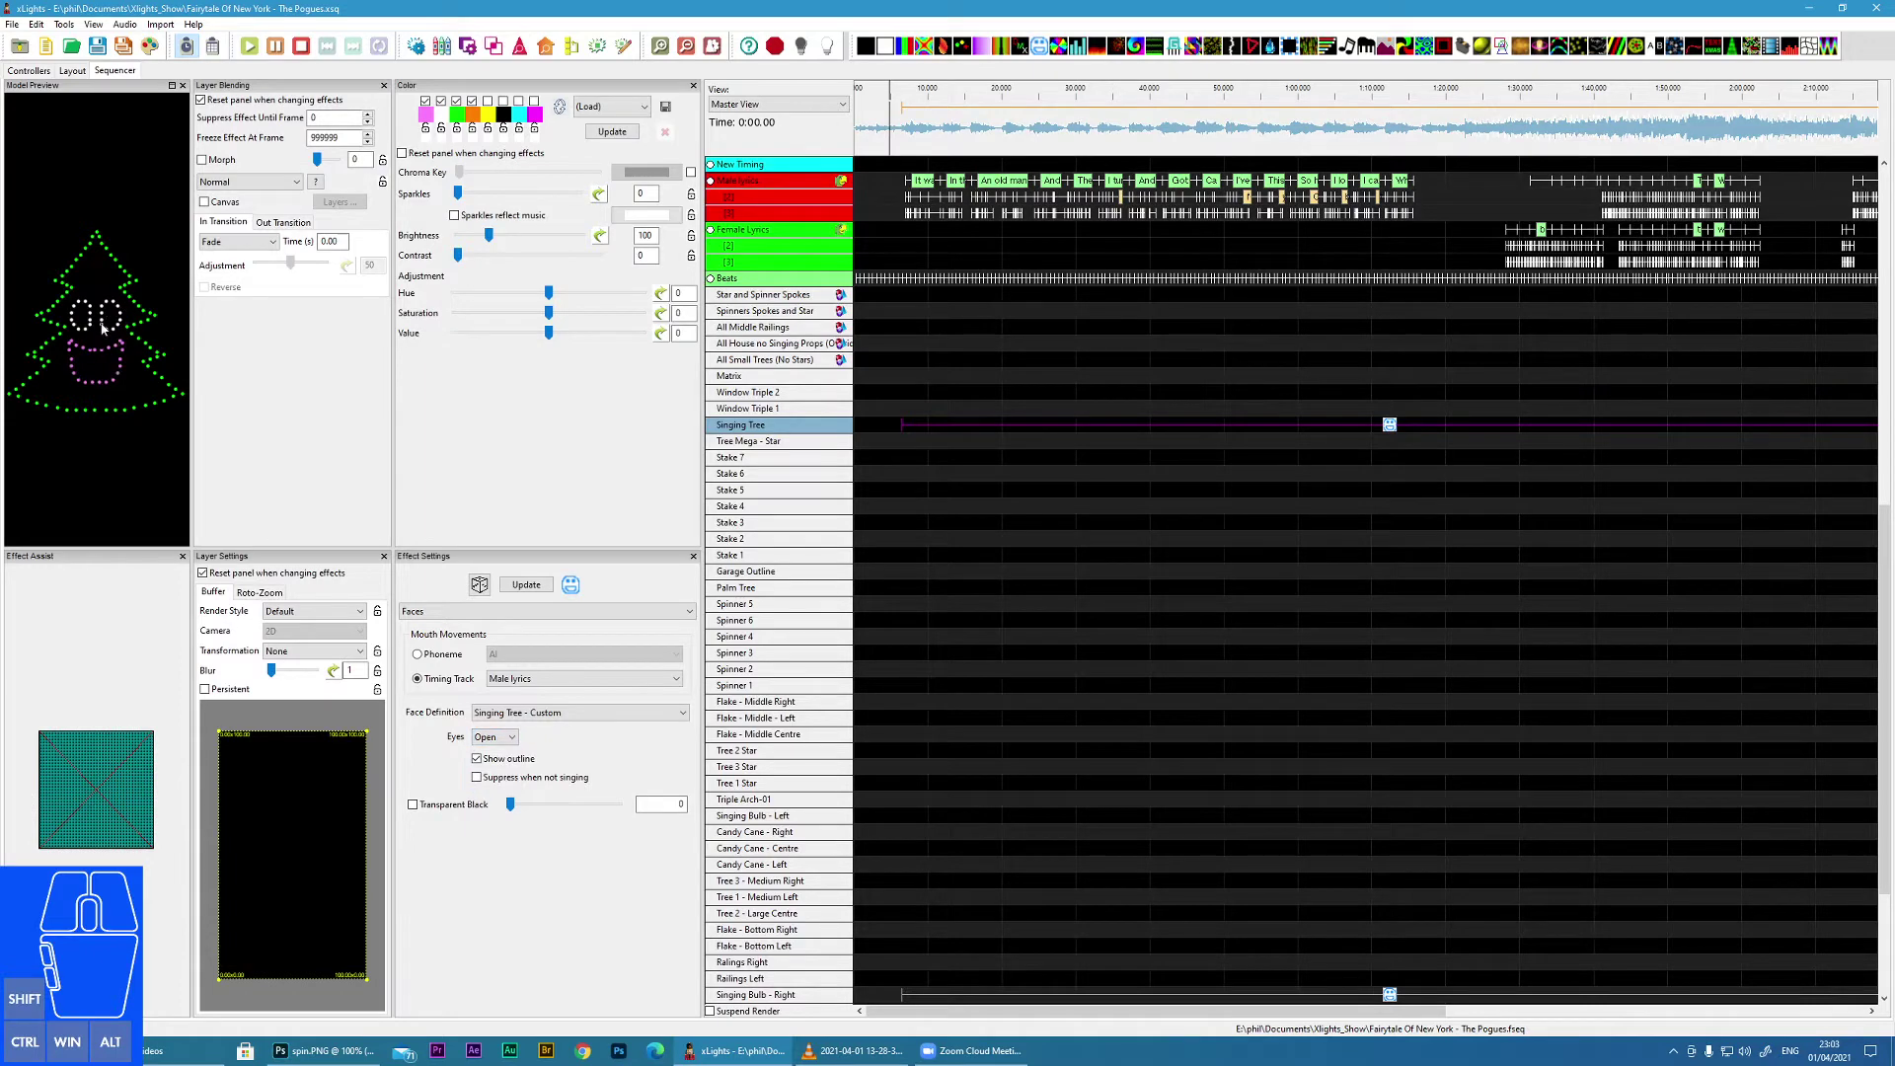
left_click(515, 742)
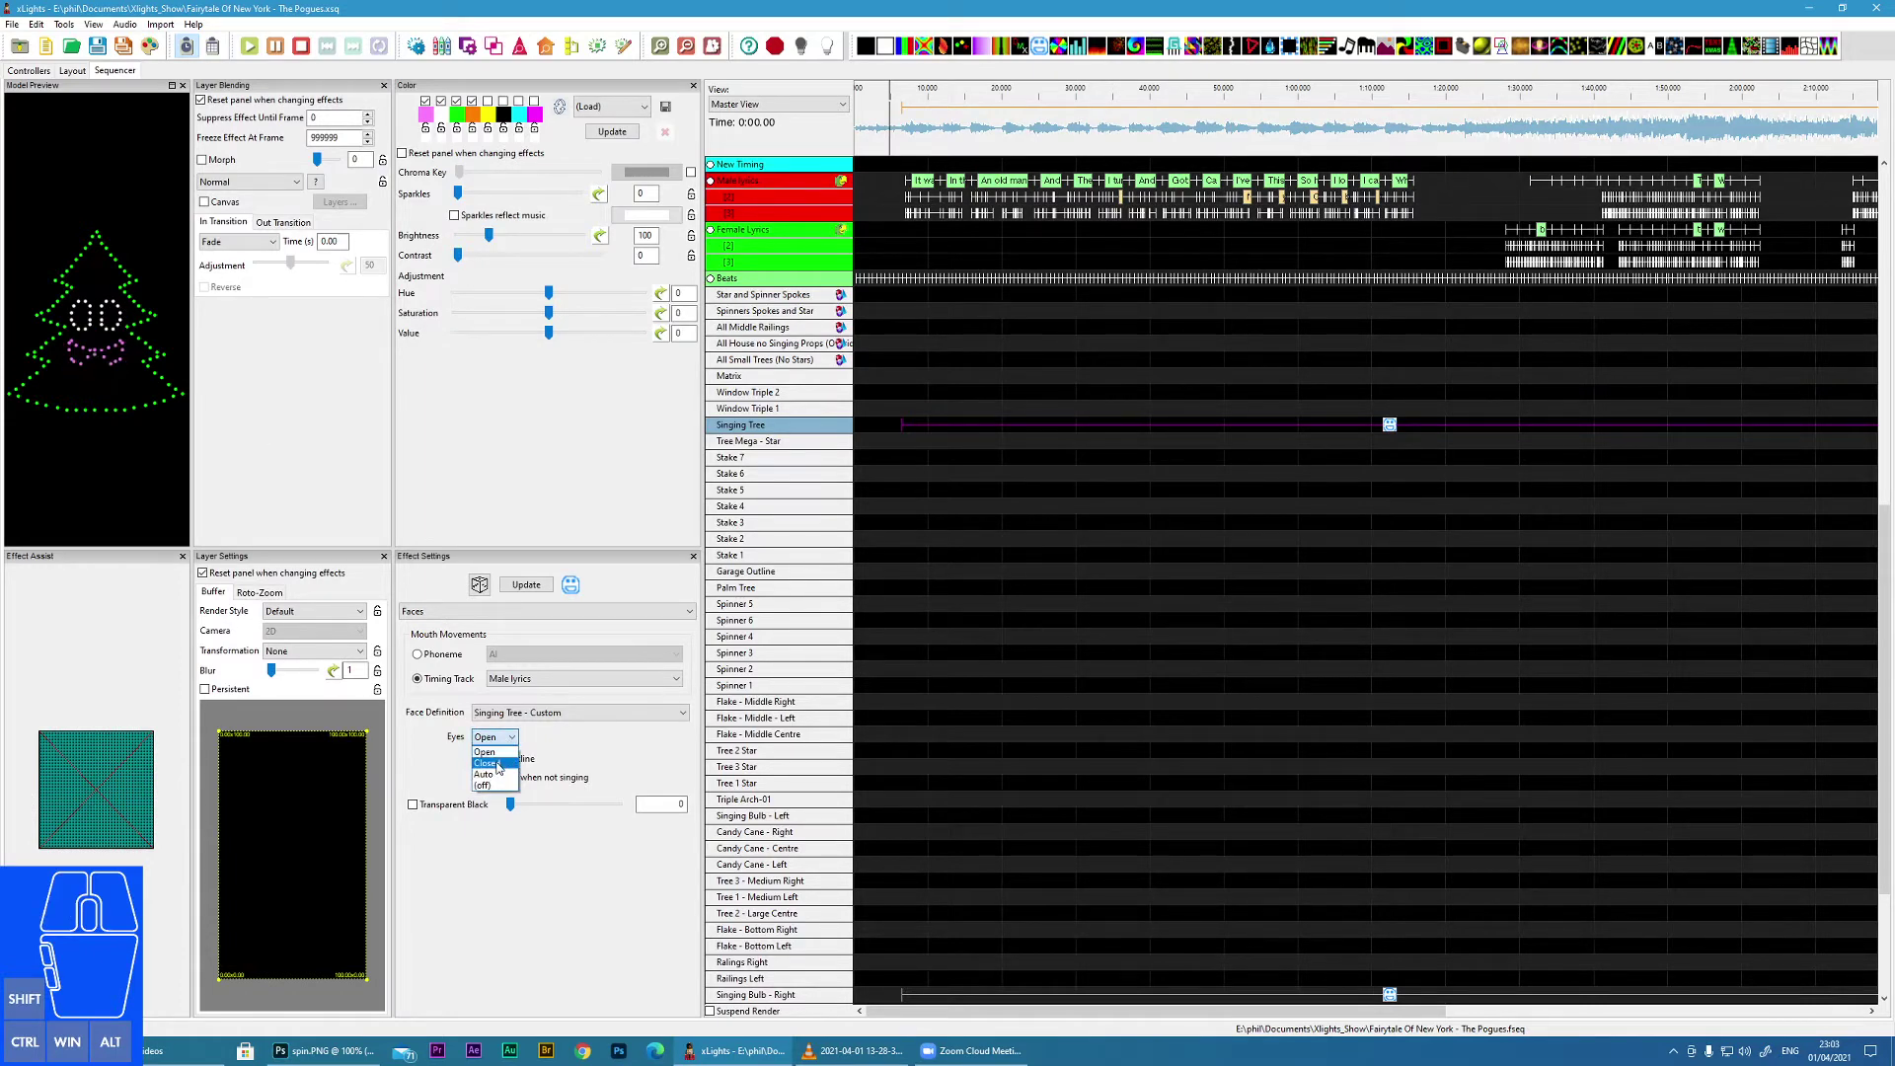
left_click(504, 764)
left_click(503, 737)
left_click(493, 778)
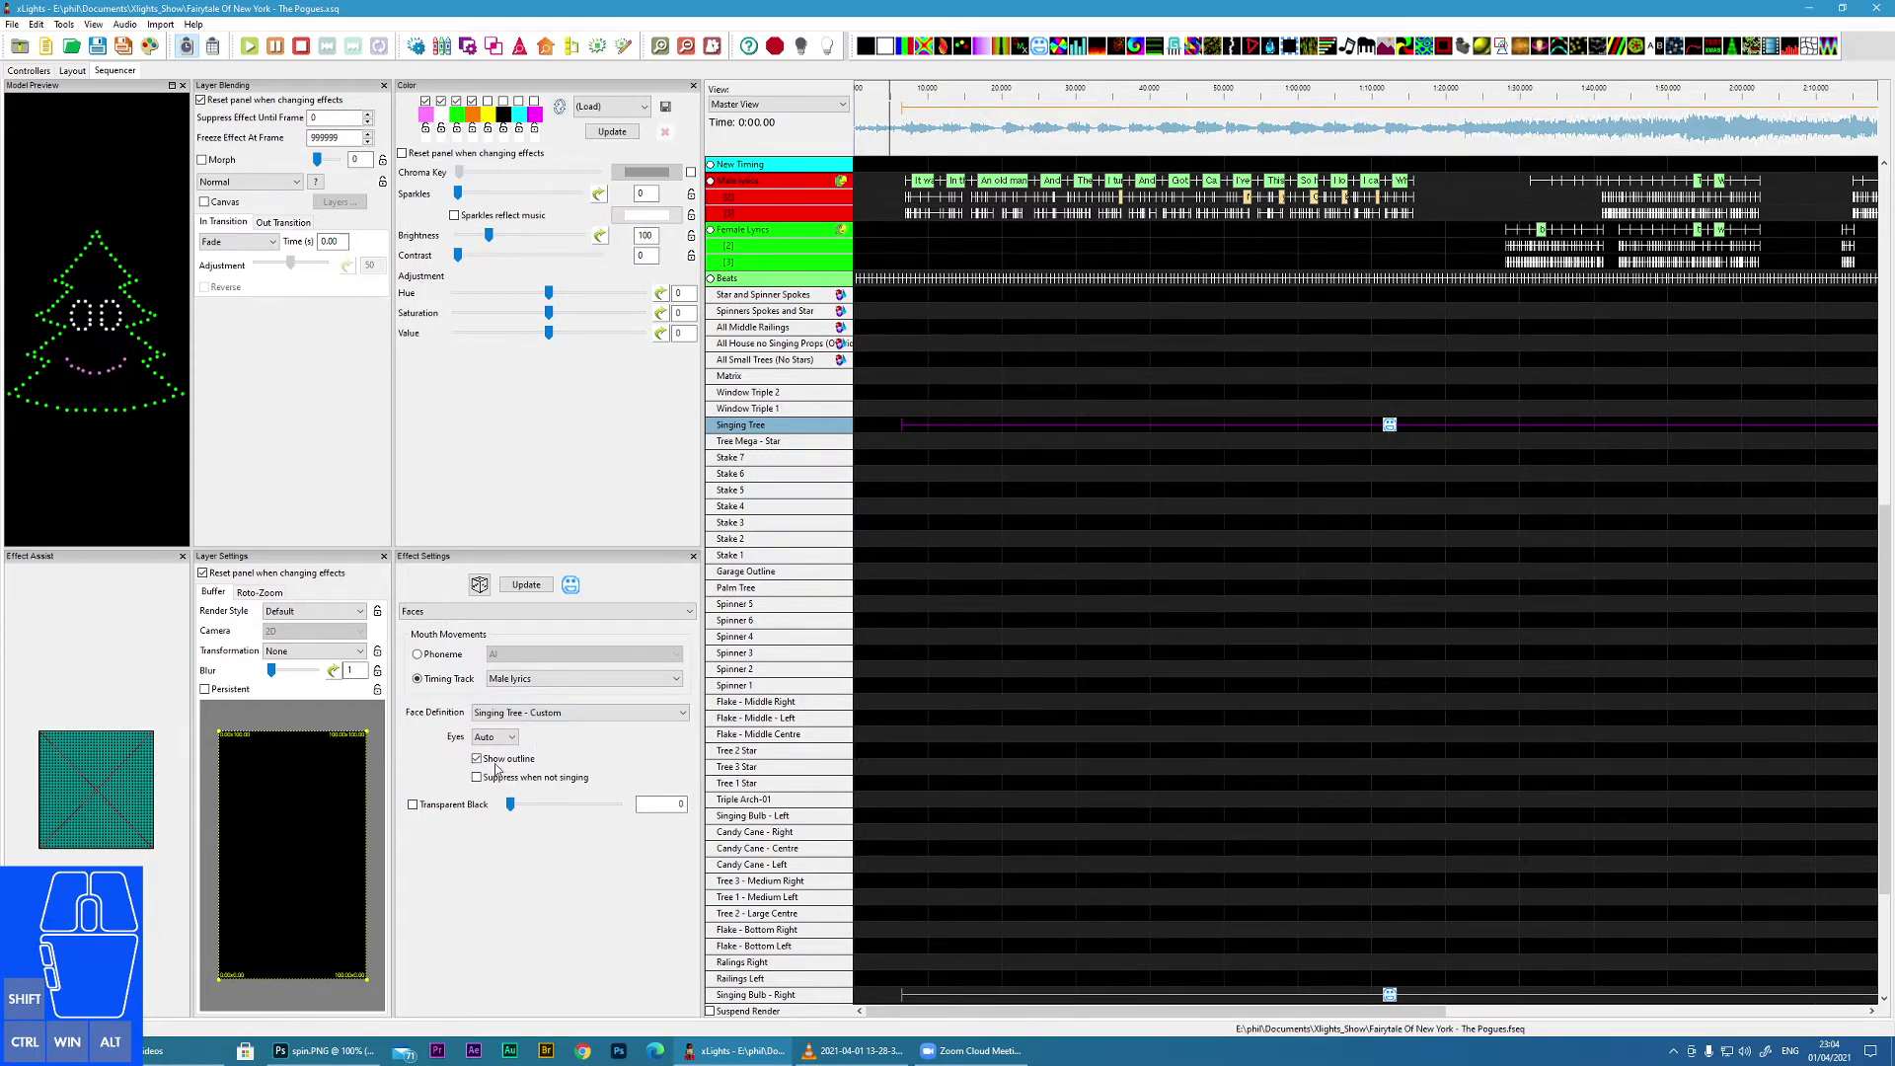
left_click(485, 764)
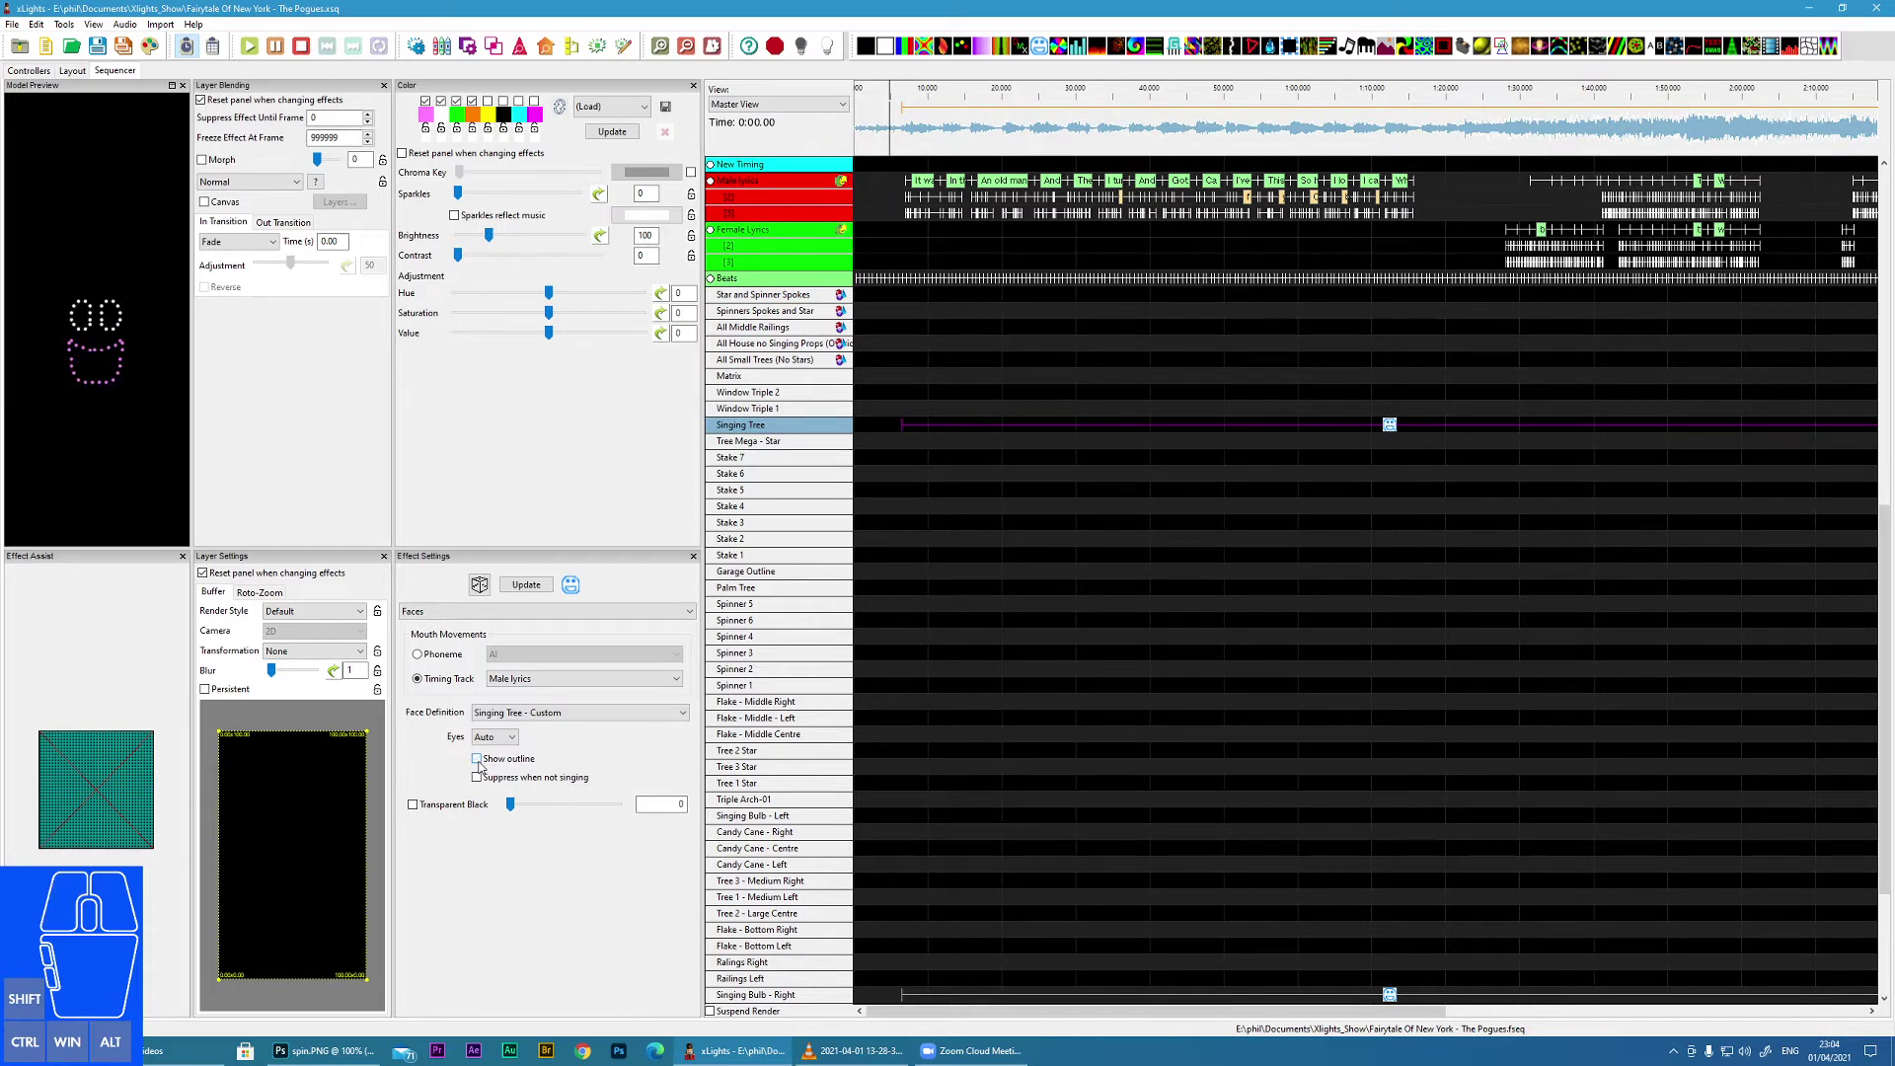
left_click(485, 764)
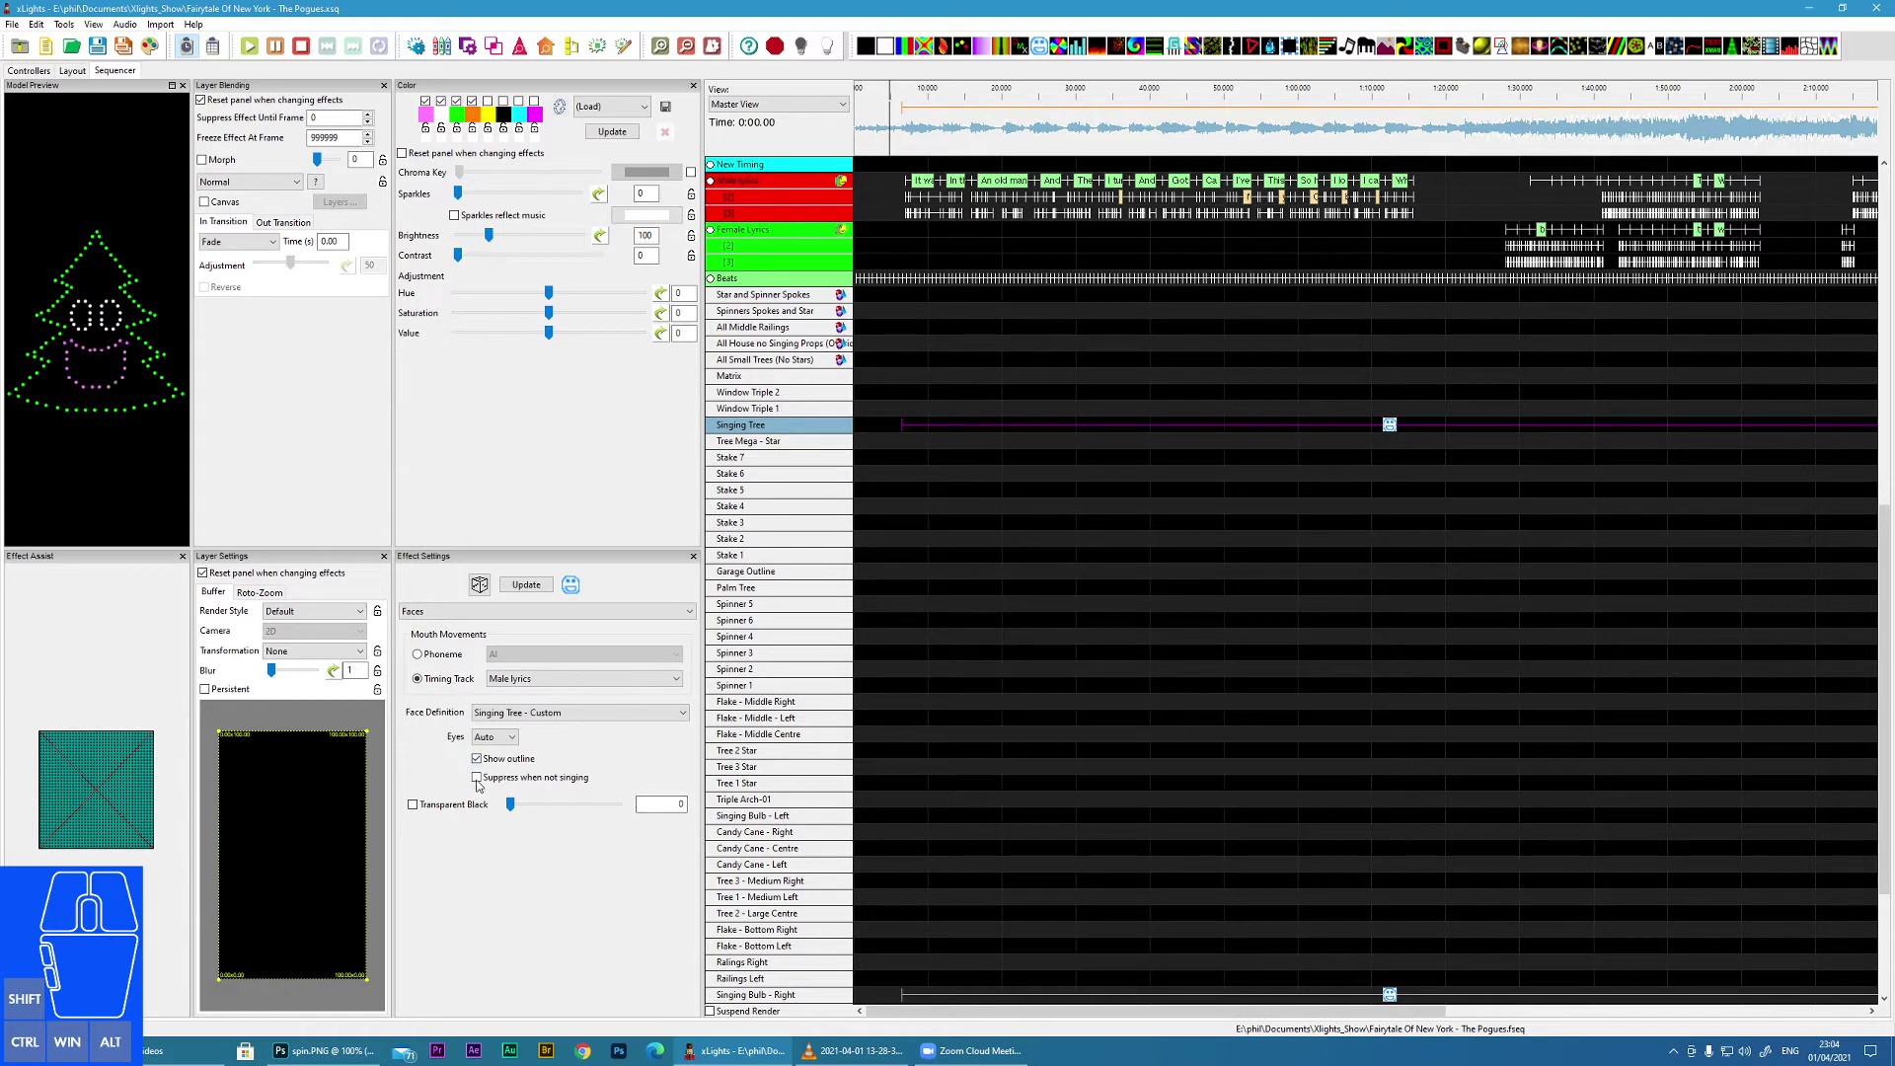
left_click(484, 782)
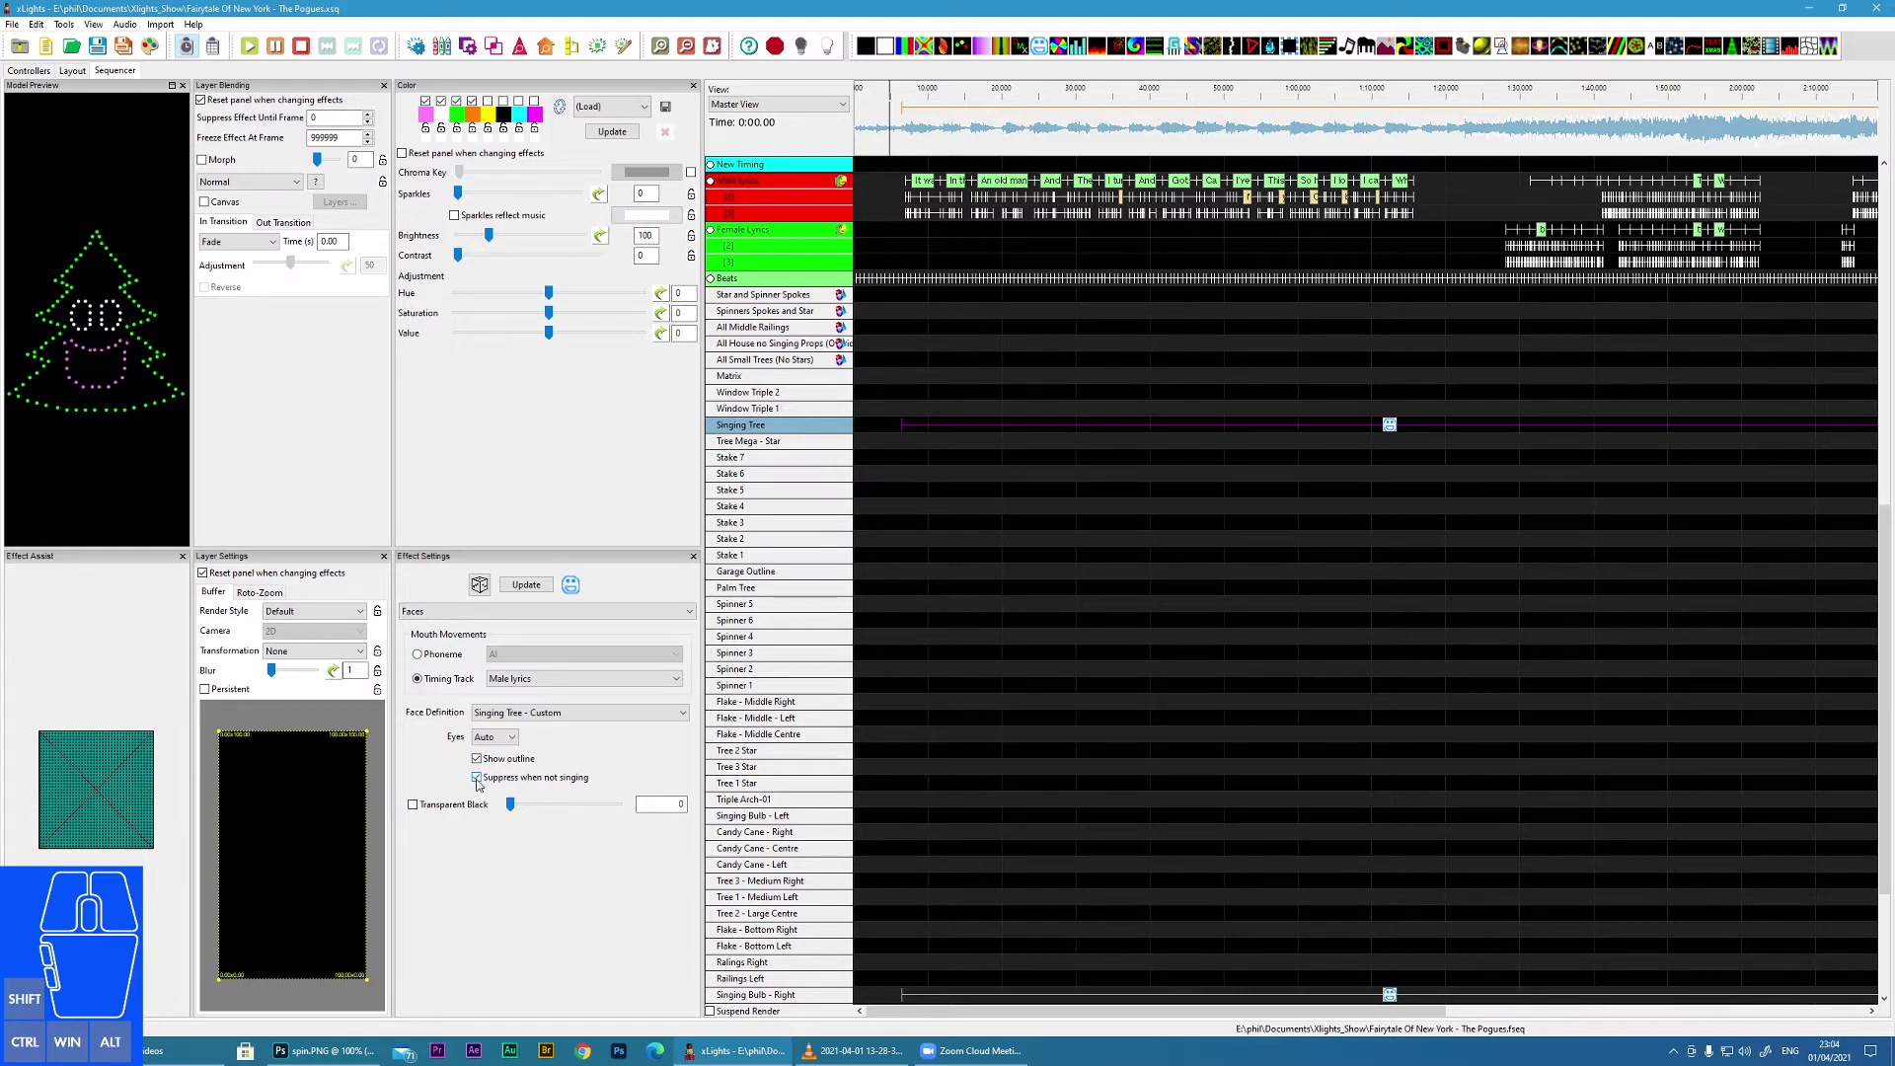
left_click(483, 781)
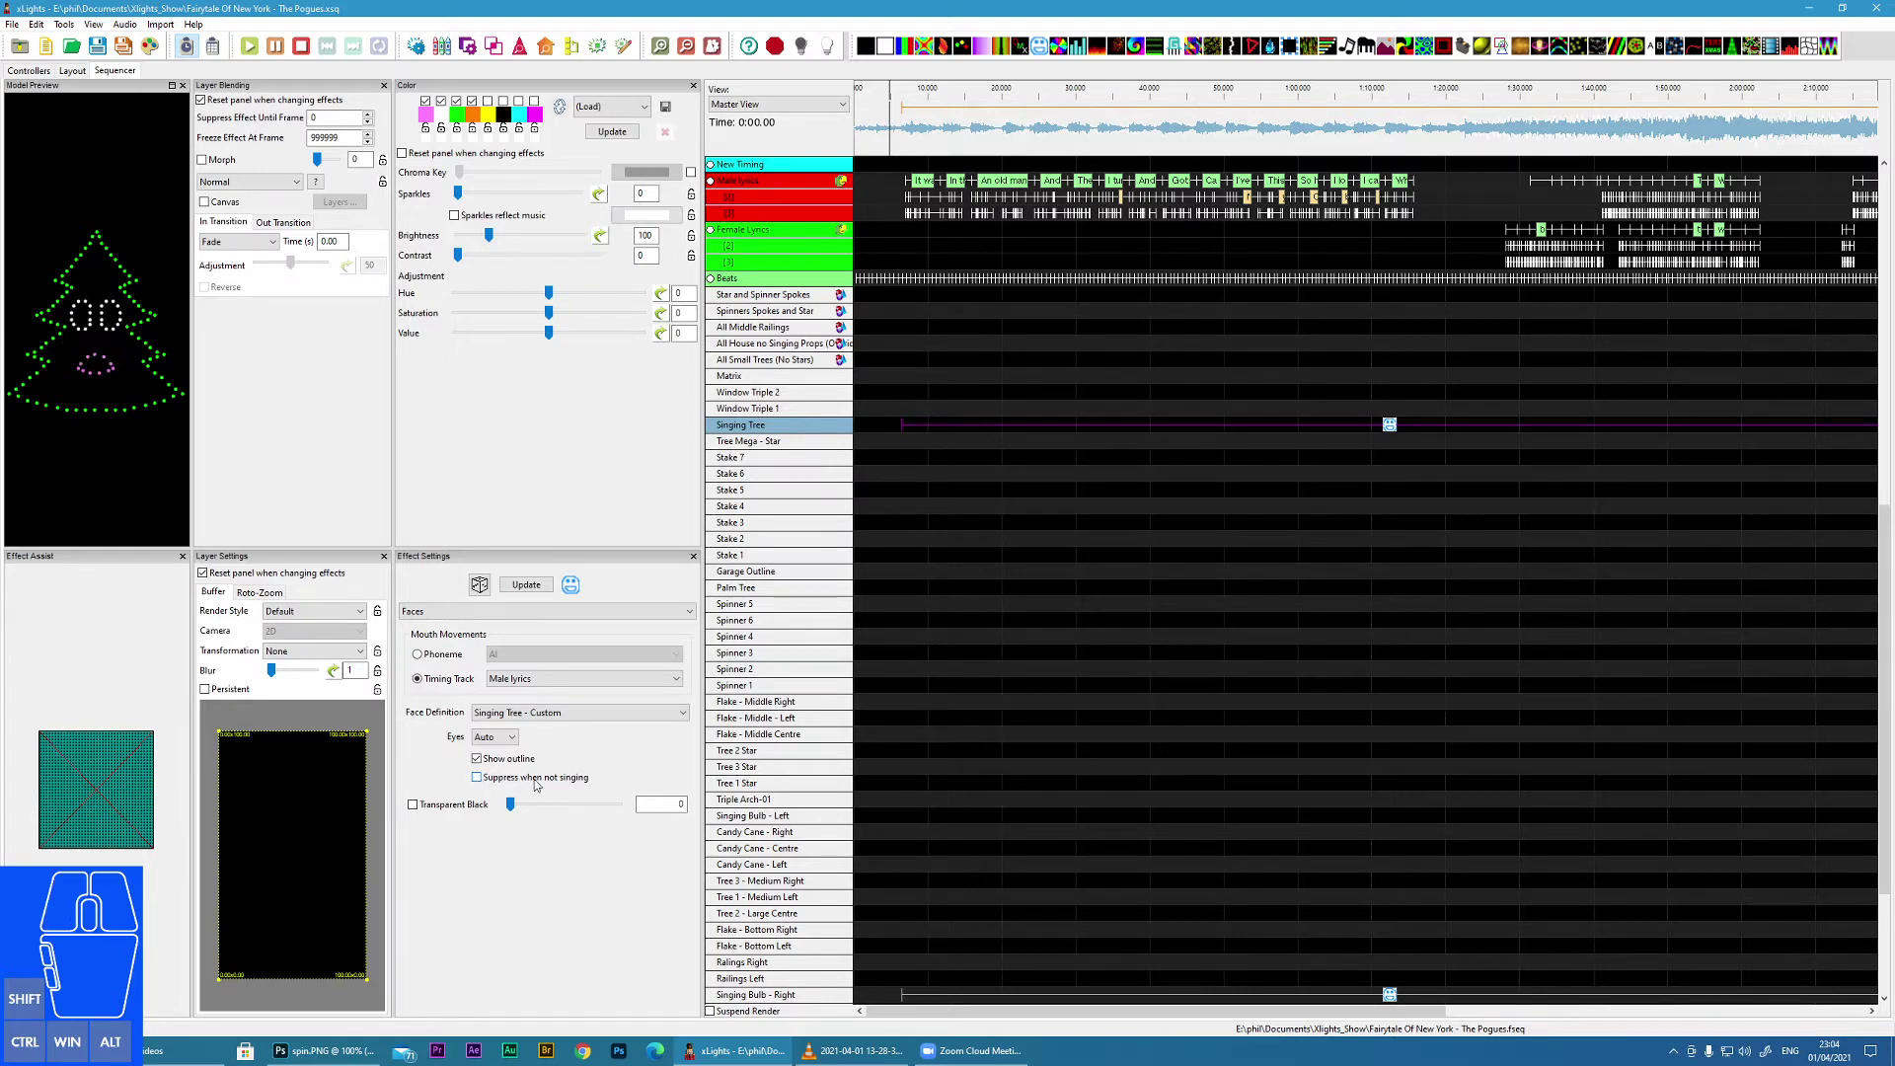
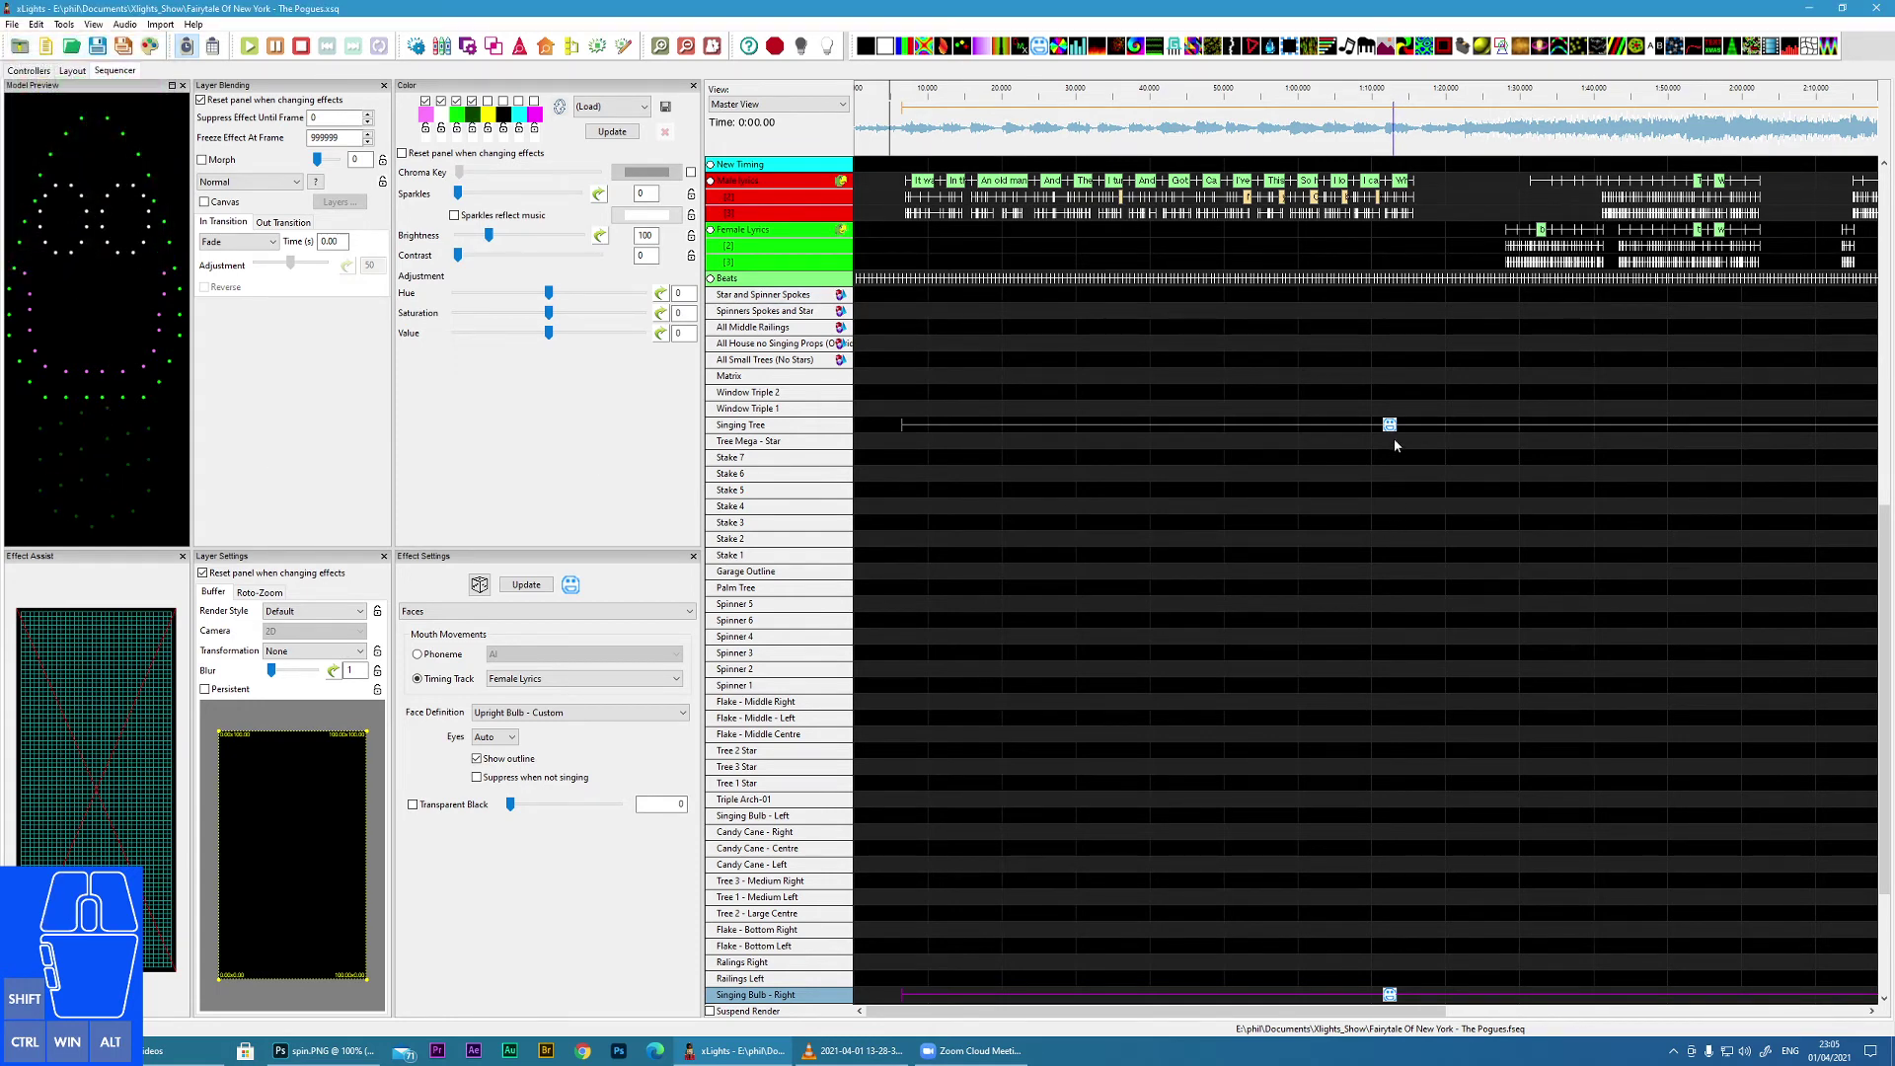
- Select the Tree Mega's Faces effect and list its available face definitions, including Disturbed
left_click(1393, 432)
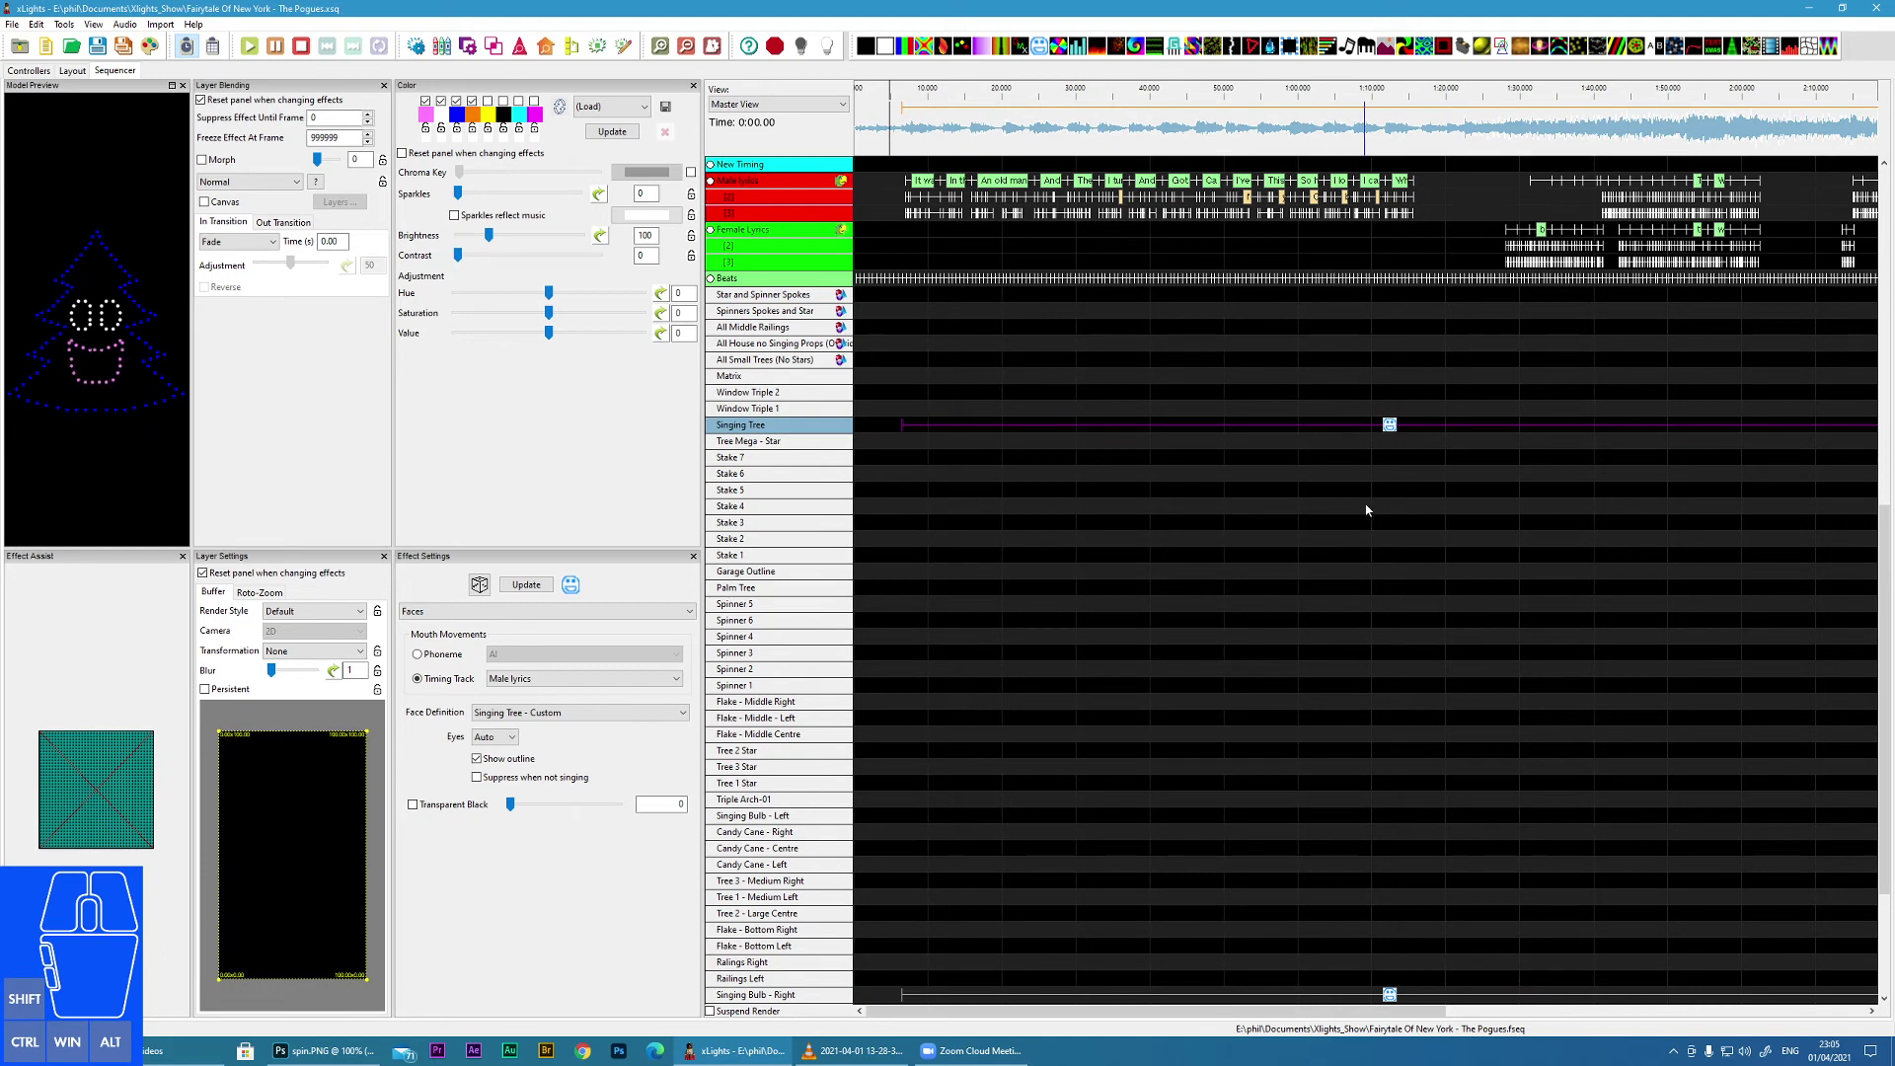
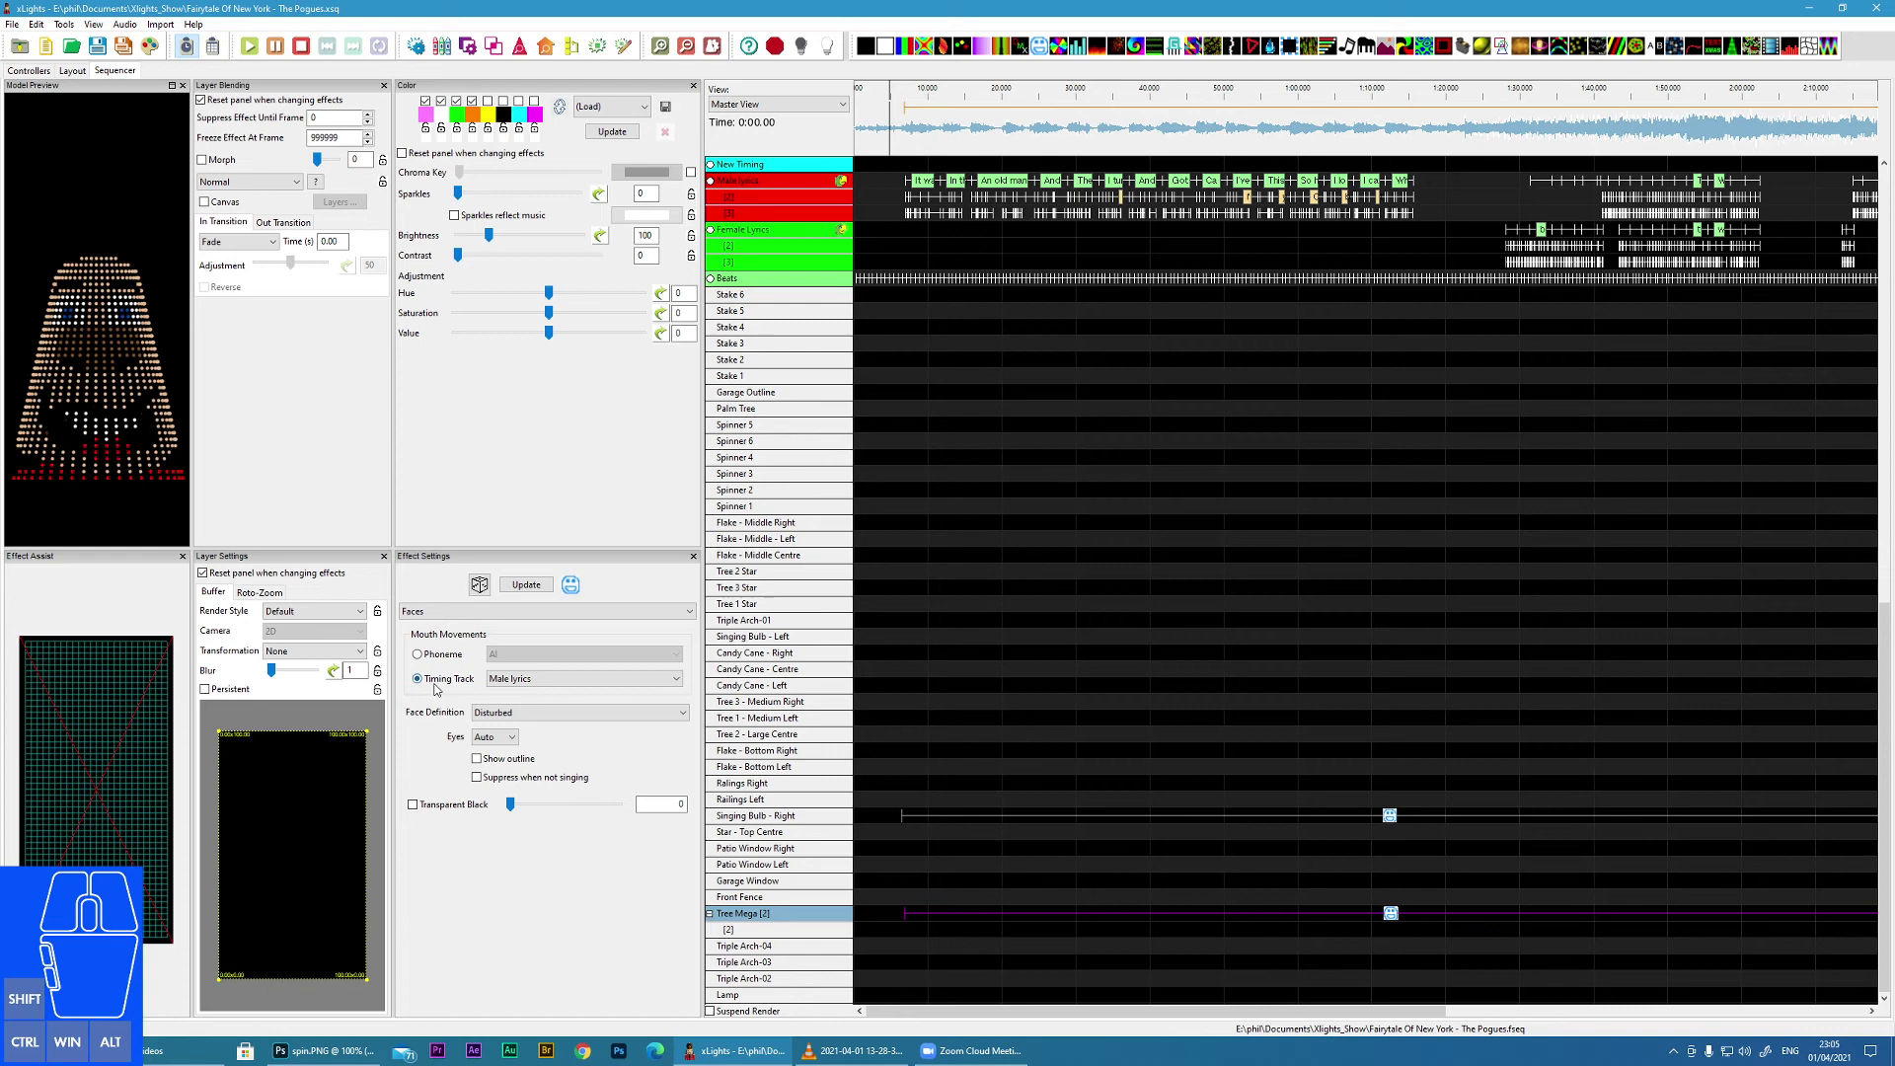
left_click(659, 720)
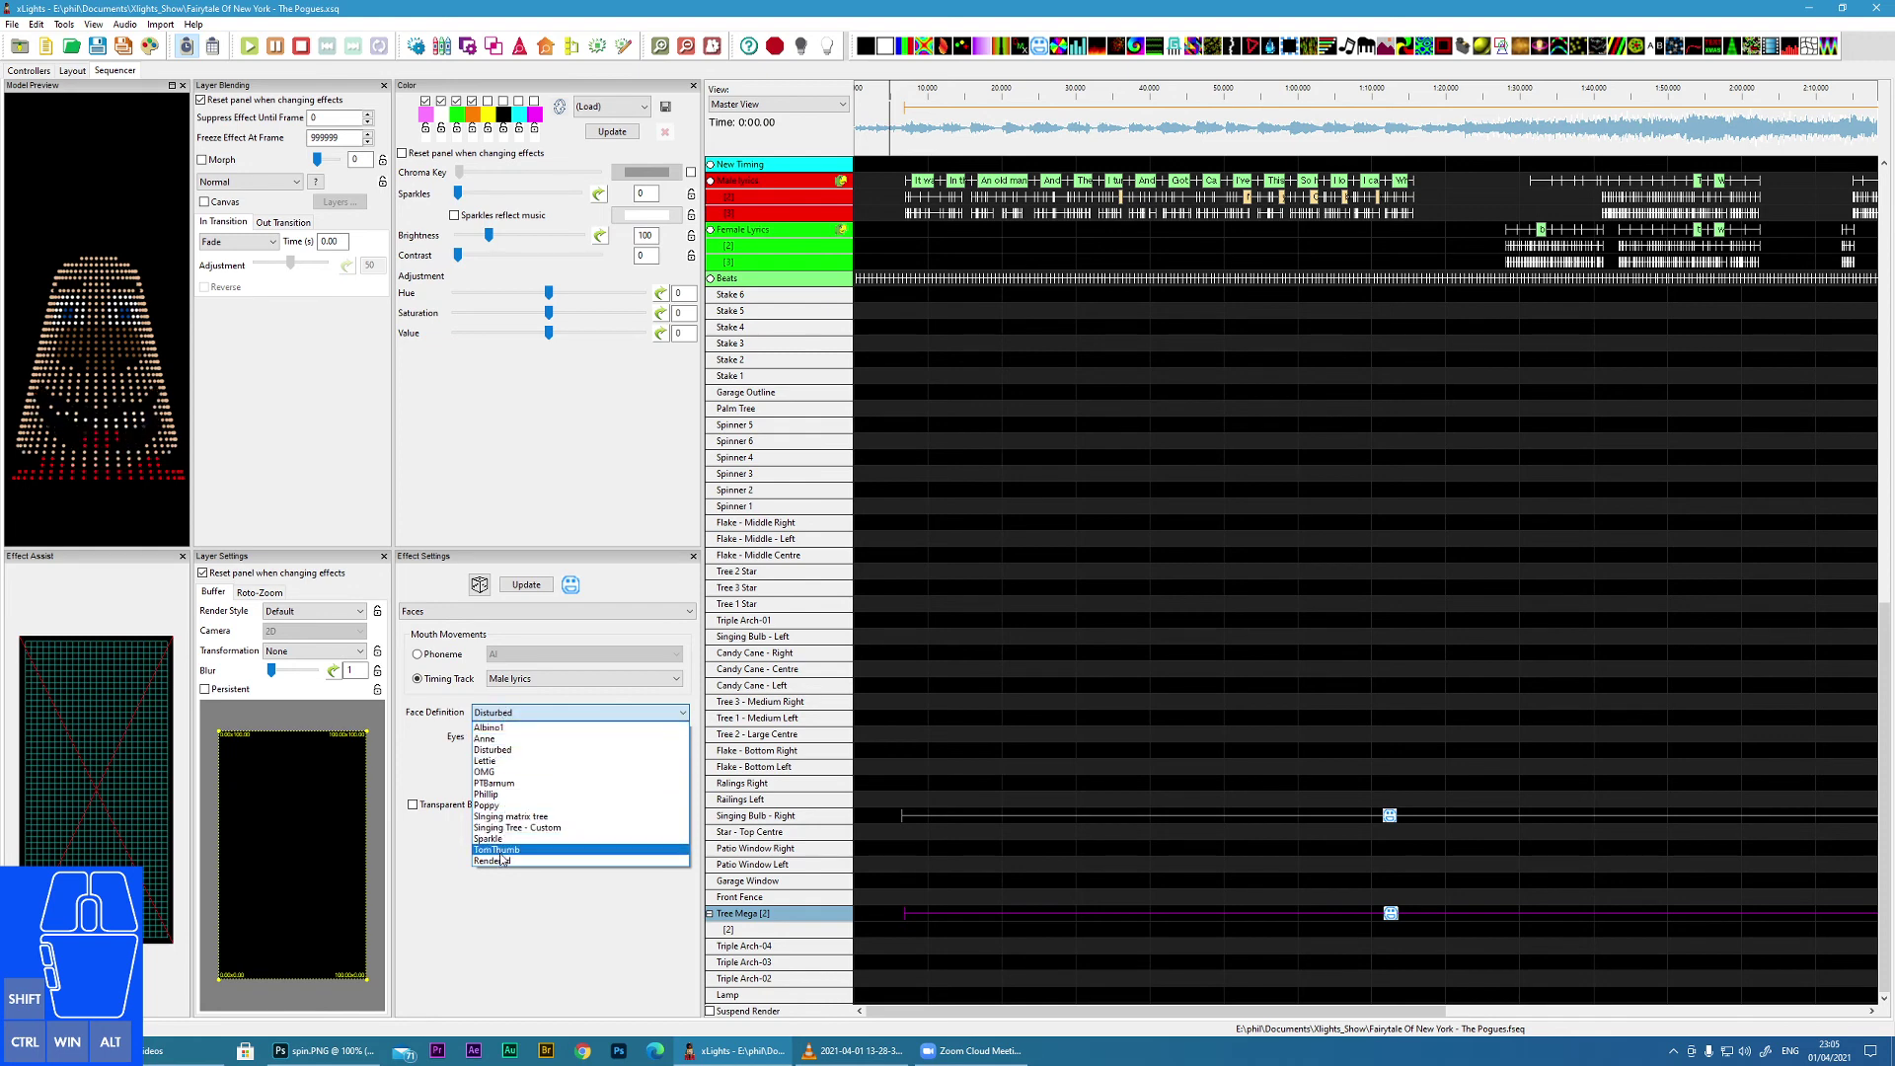
left_click(502, 859)
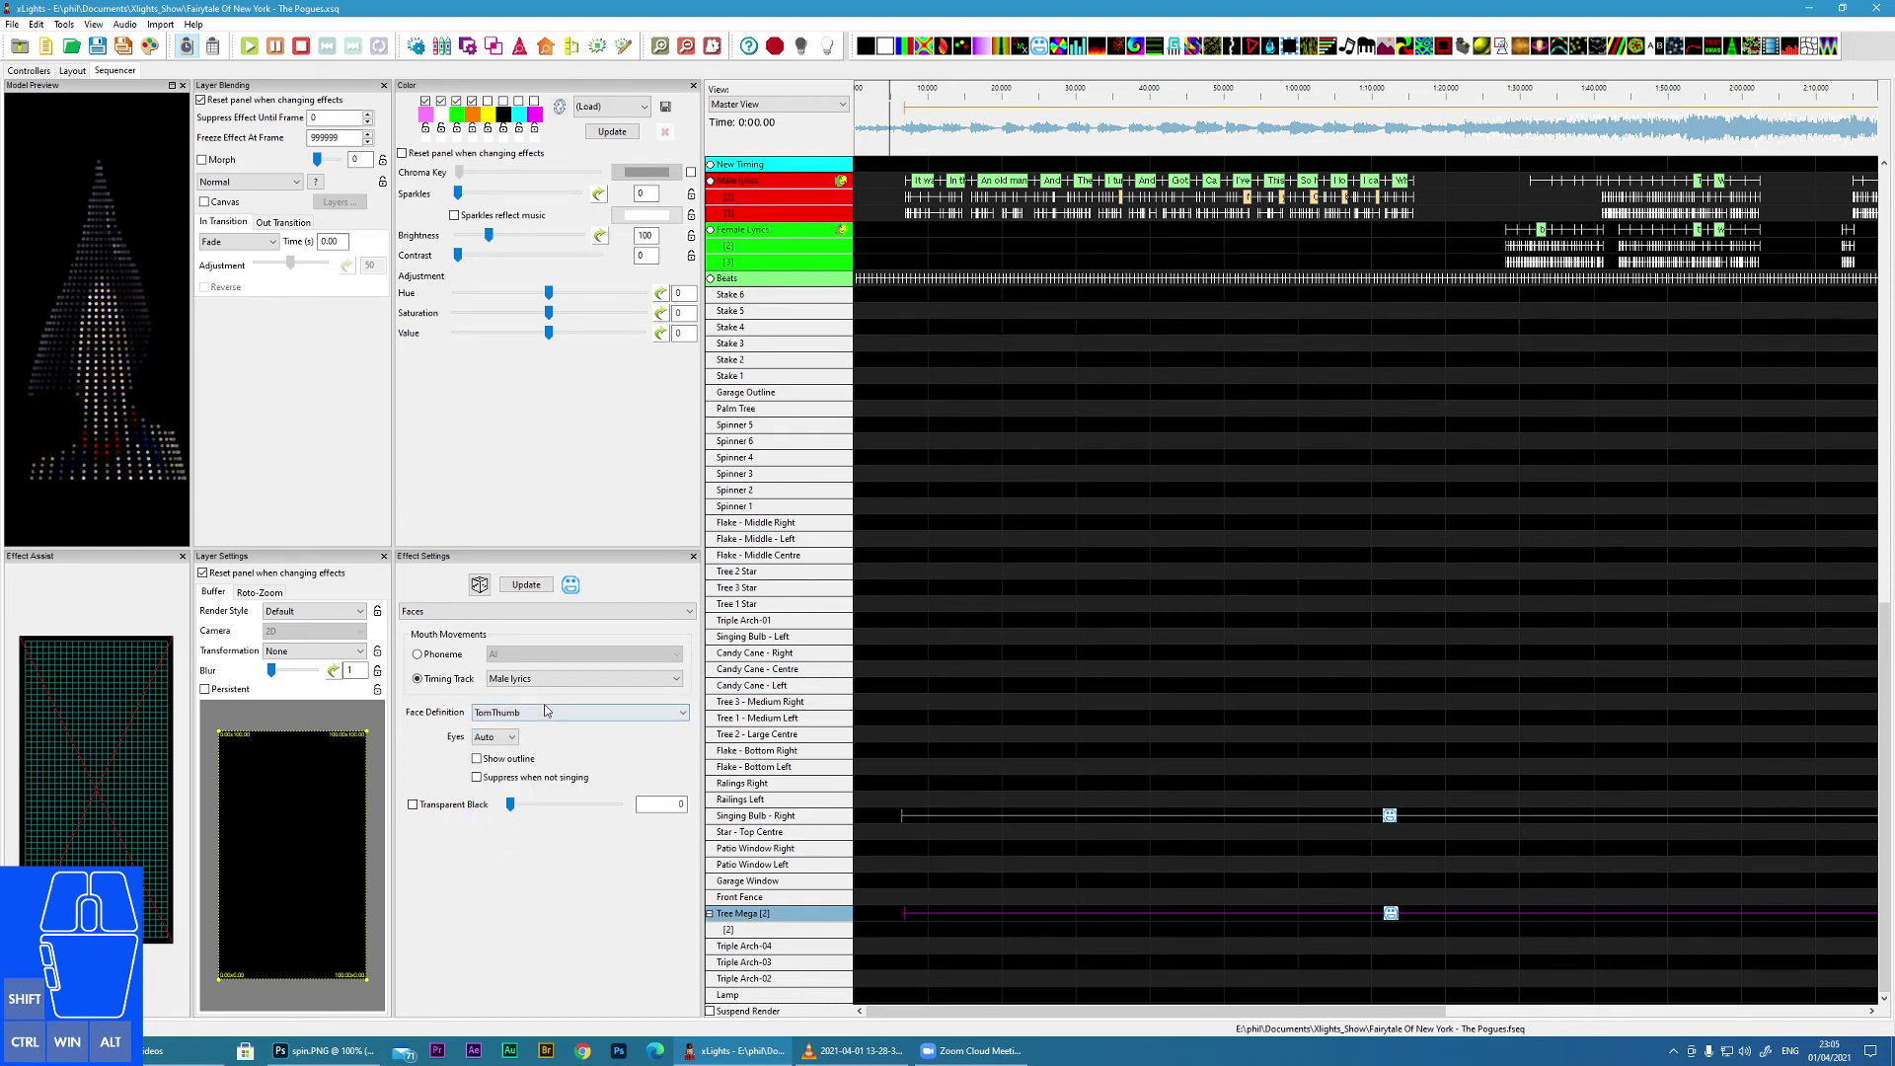
left_click(551, 714)
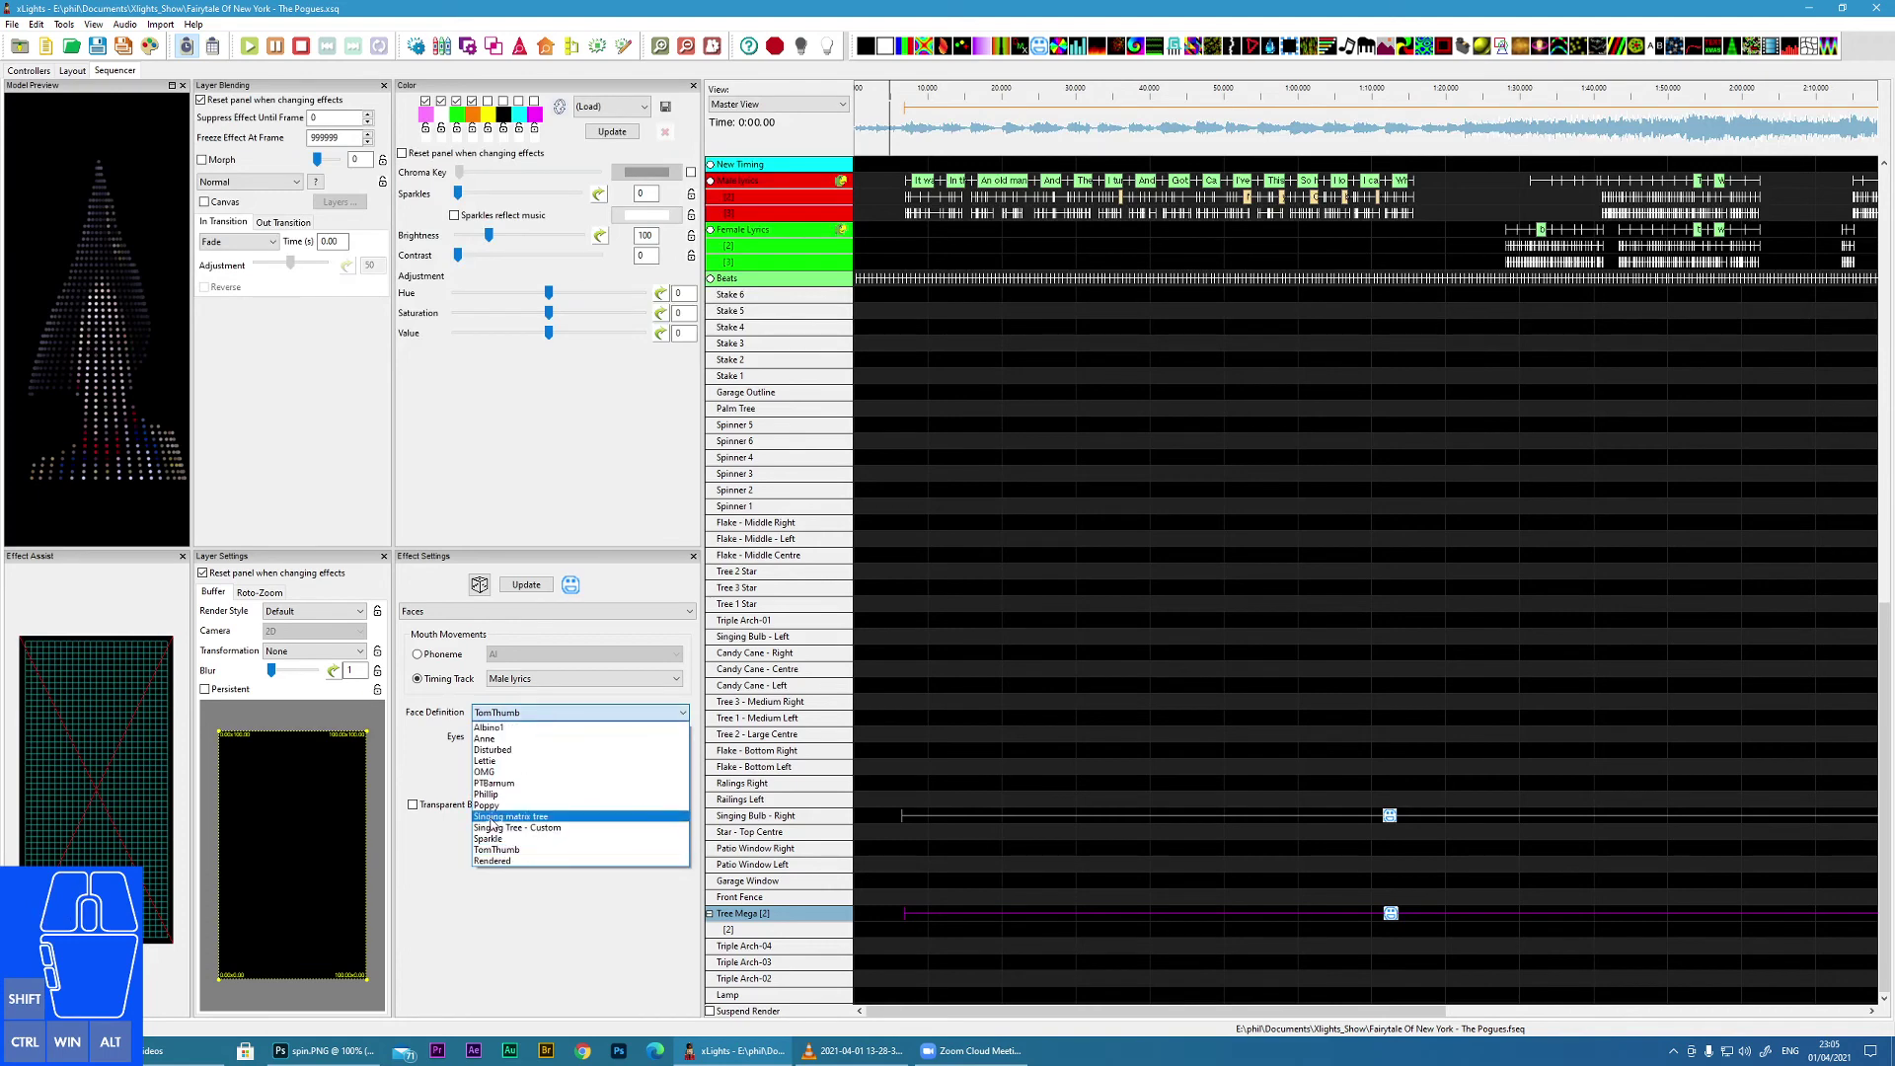
left_click(497, 860)
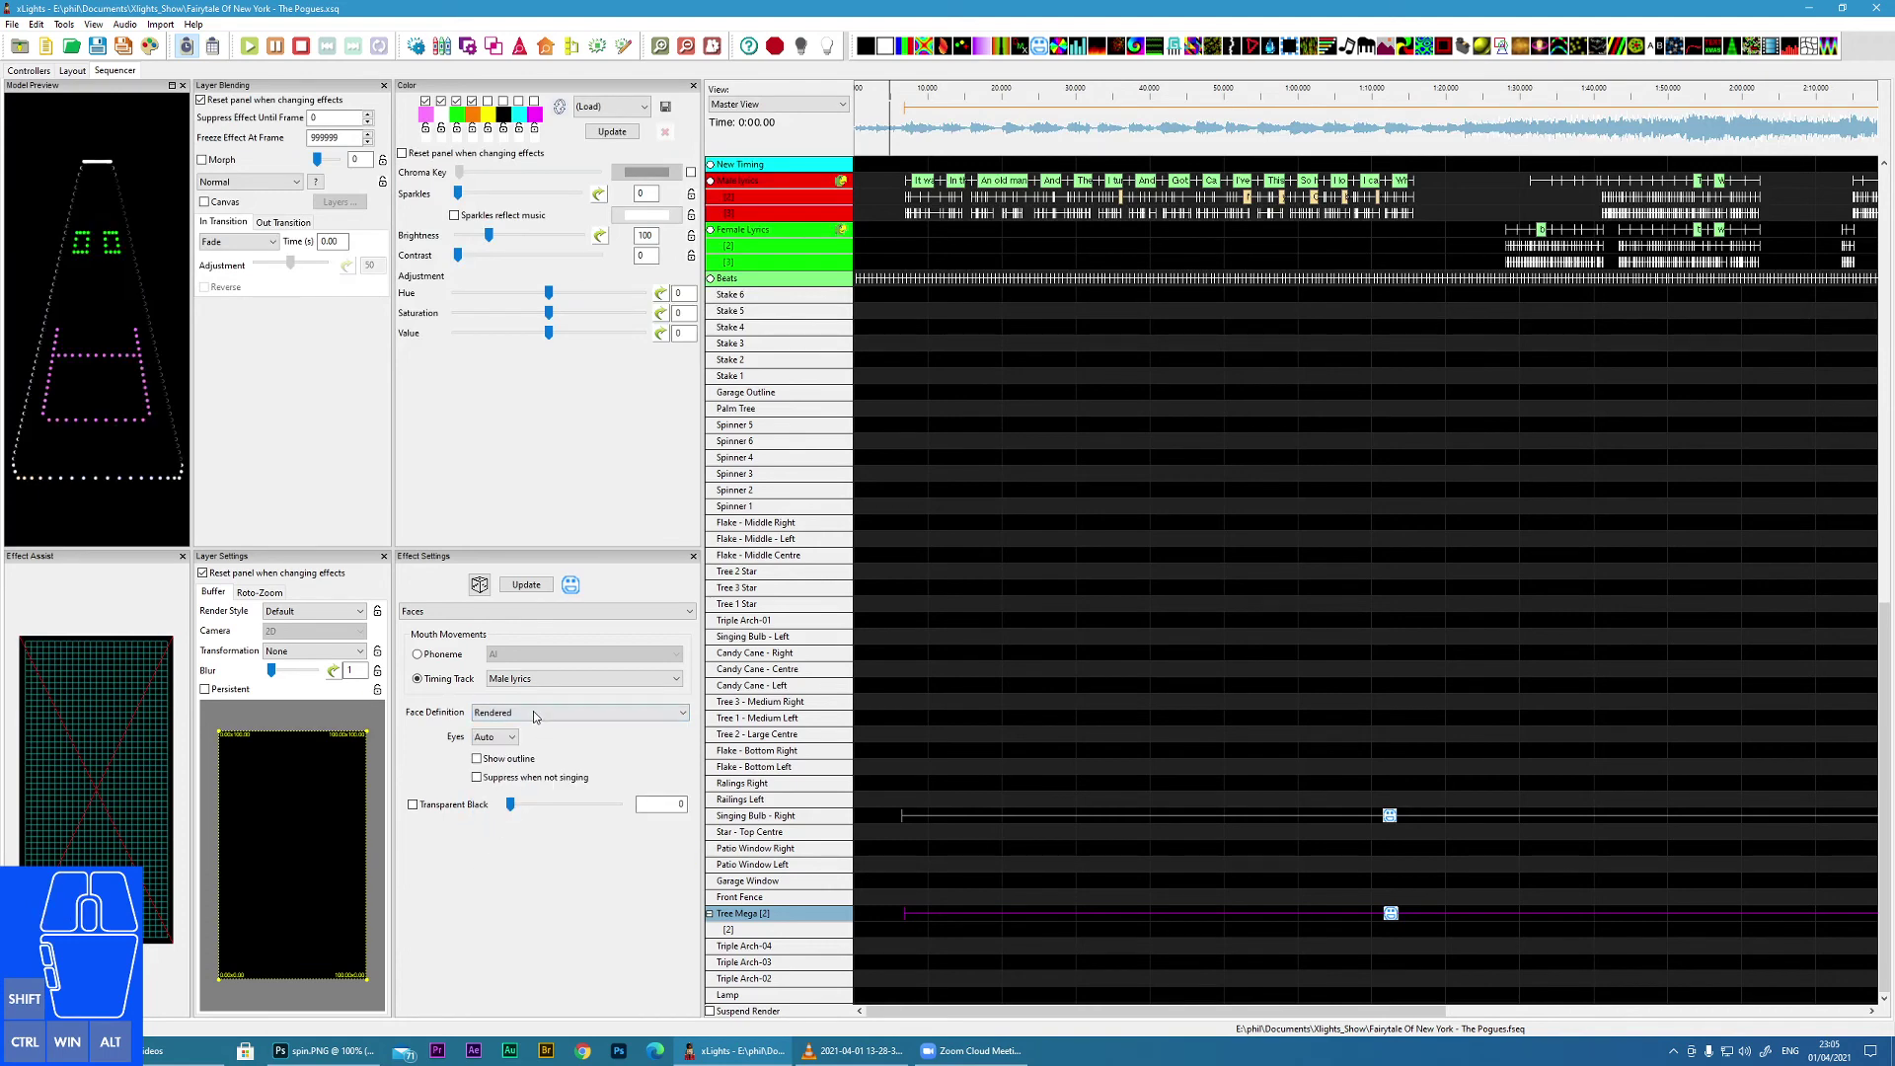
left_click(539, 718)
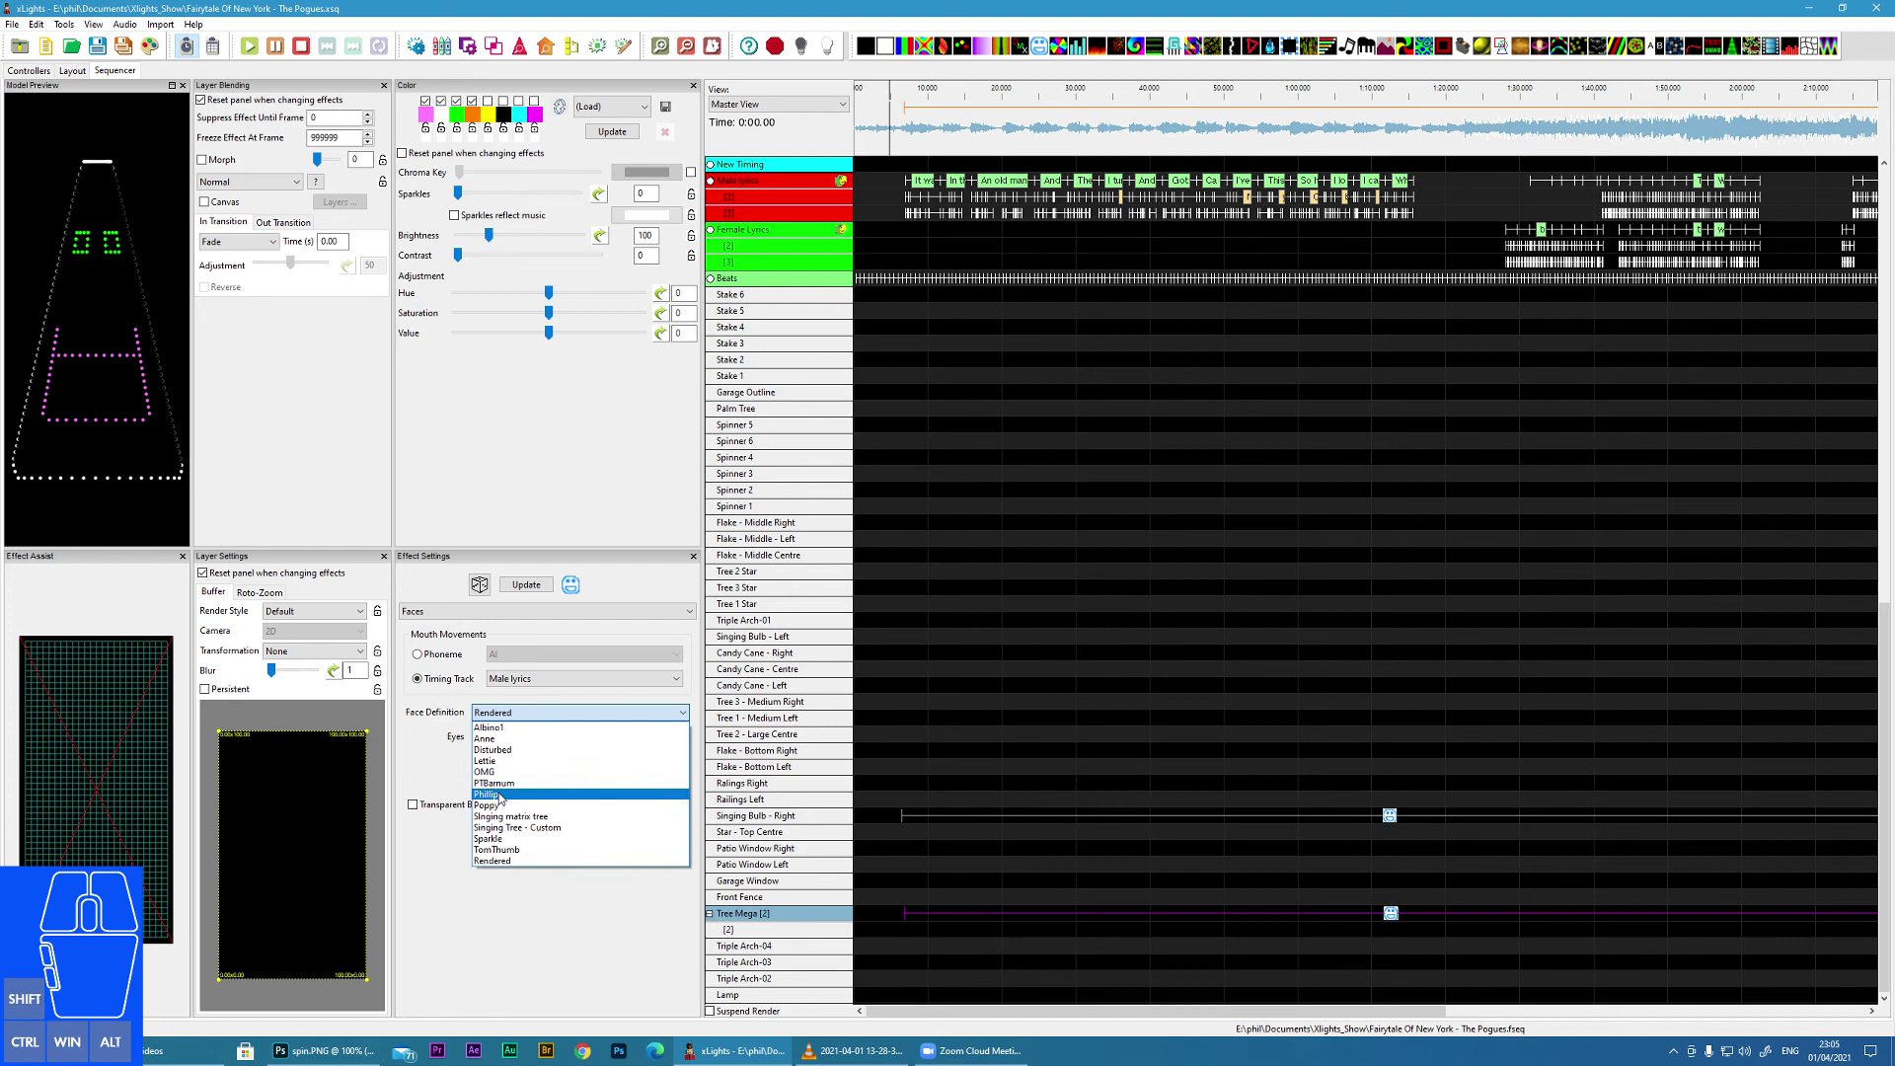
left_click(503, 795)
left_click(560, 716)
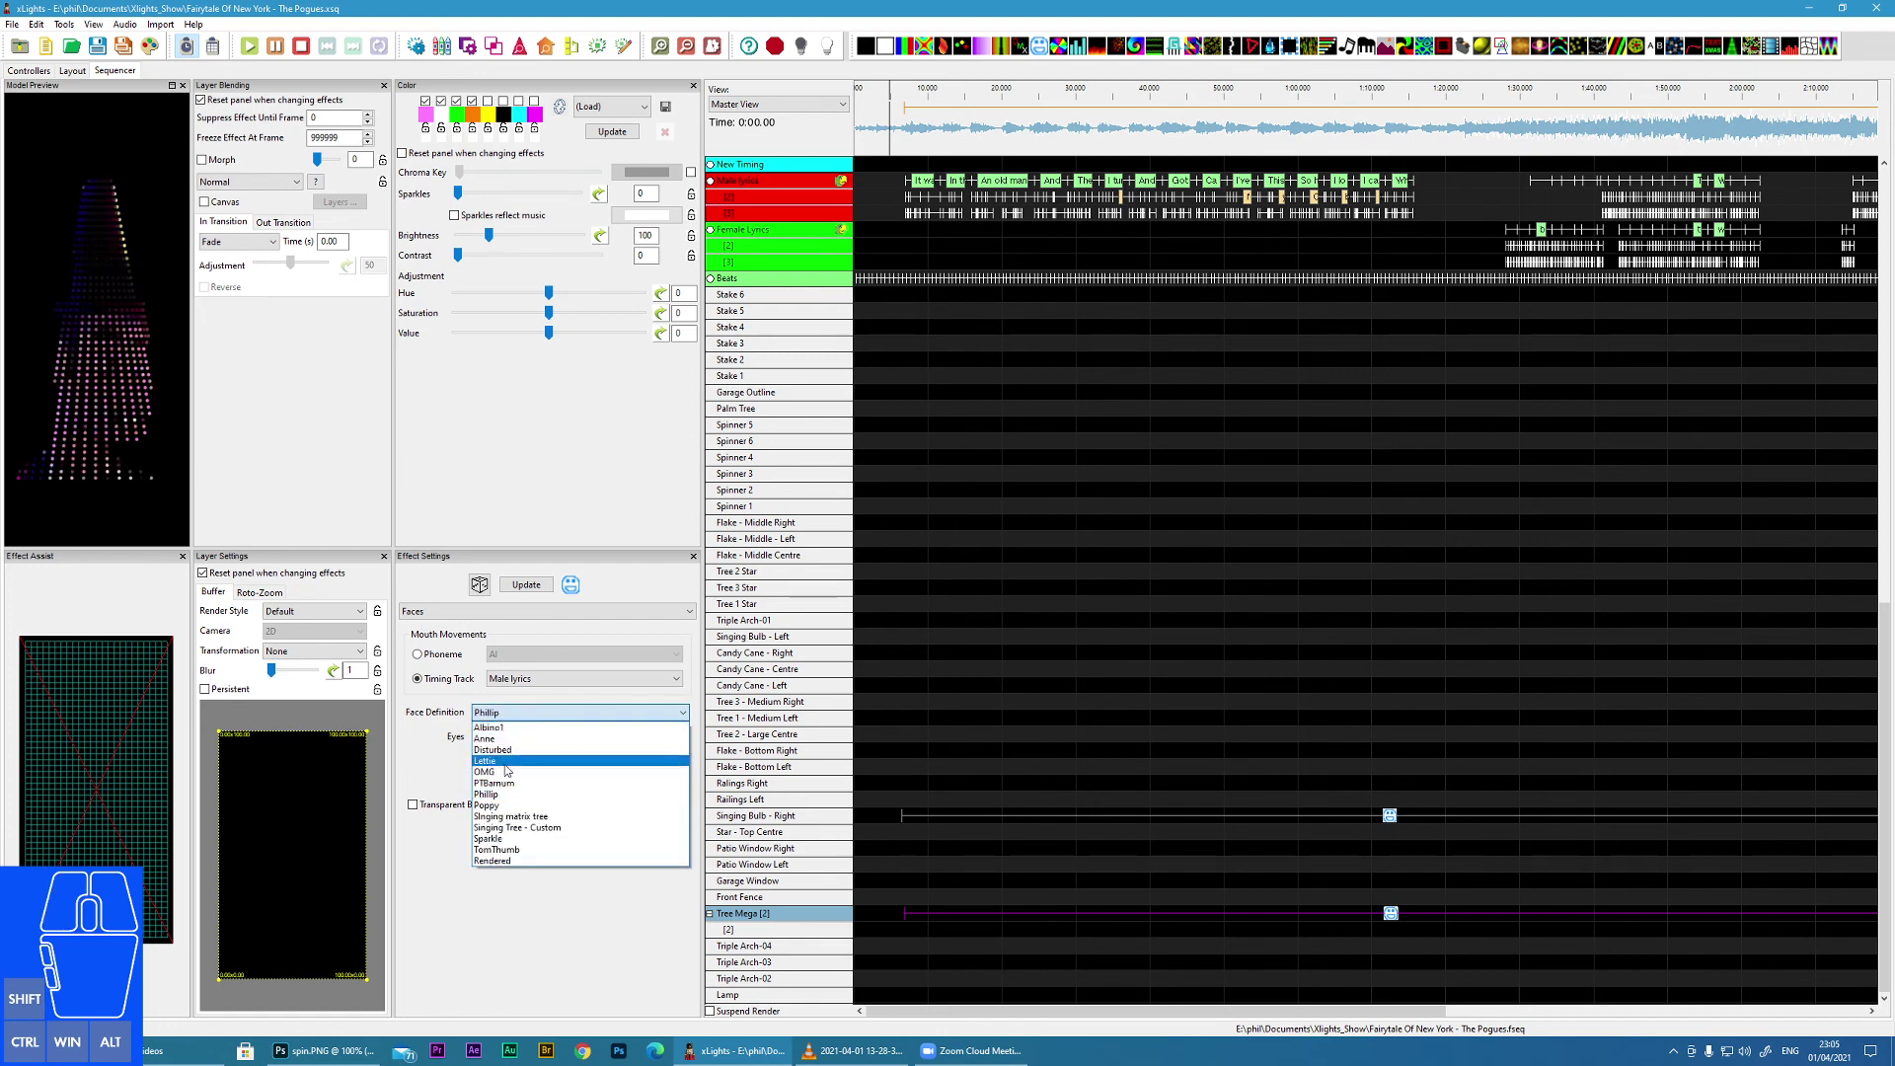
left_click(501, 756)
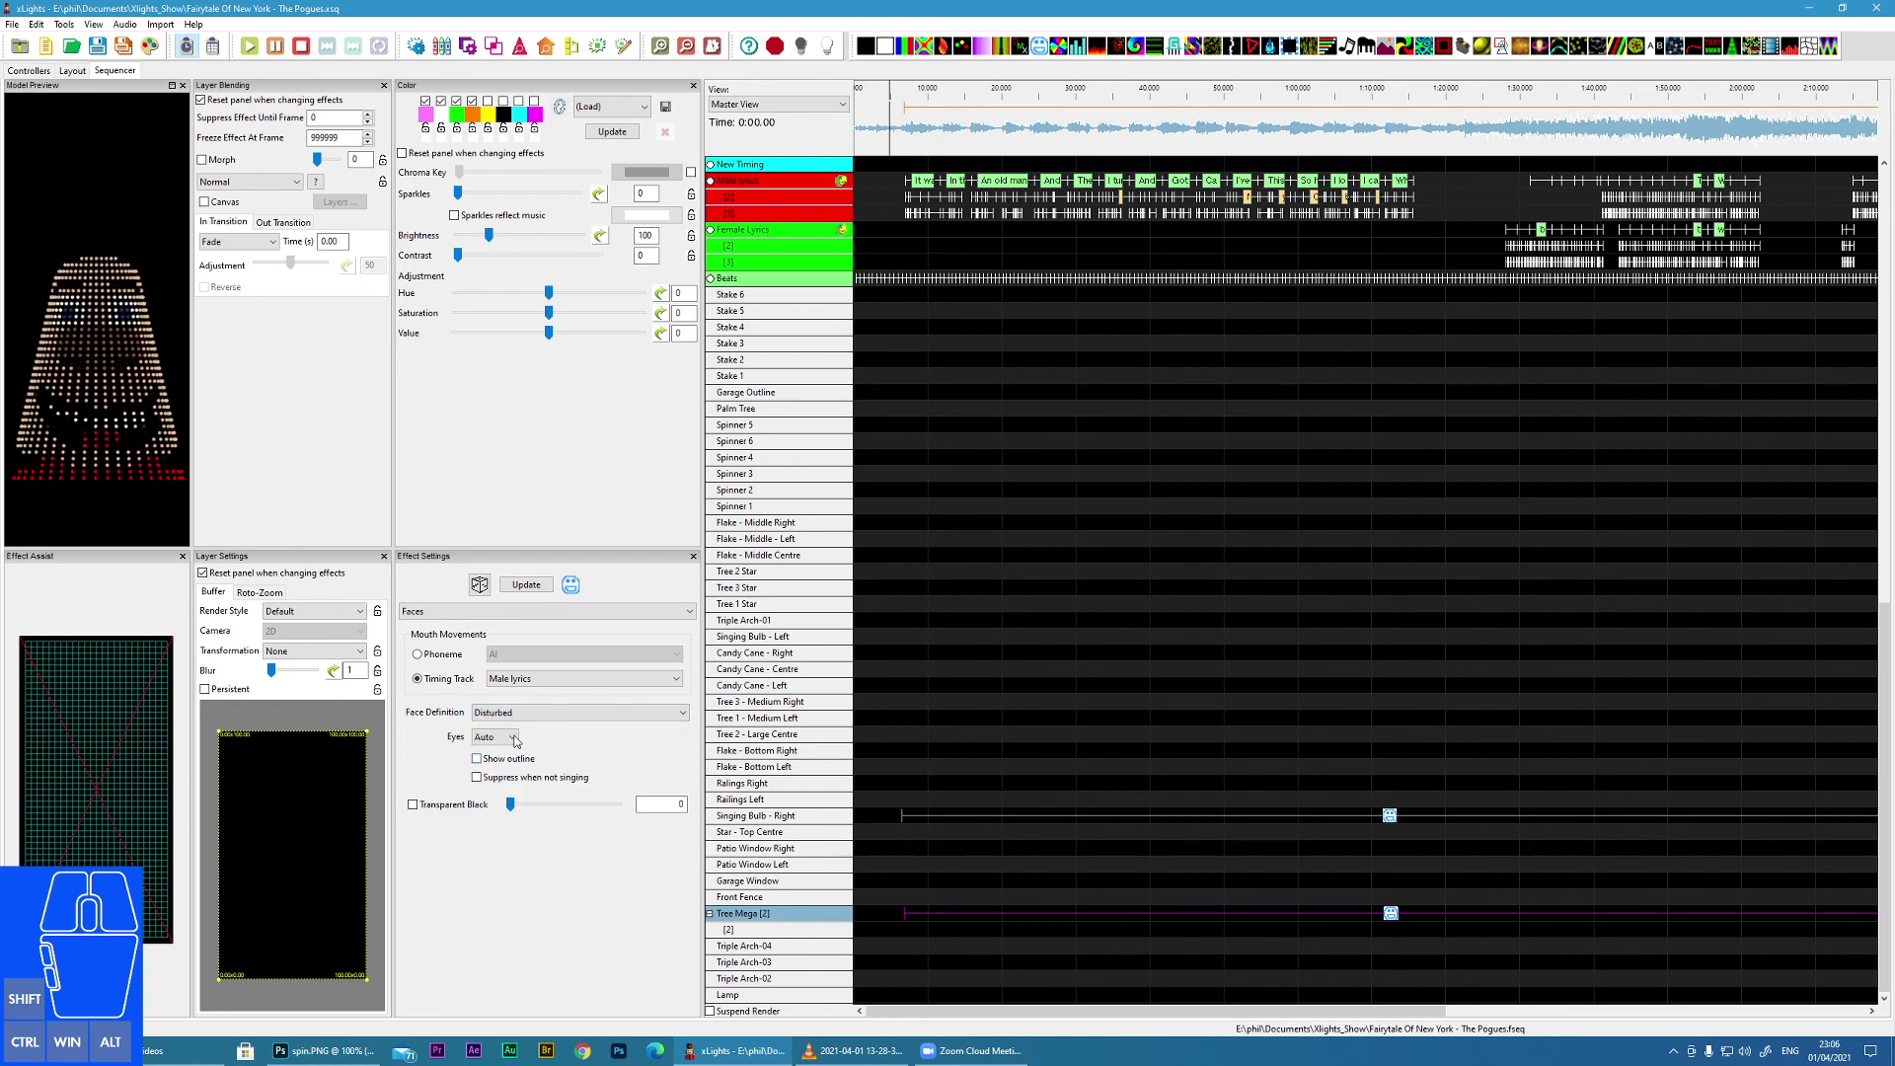
left_click(516, 740)
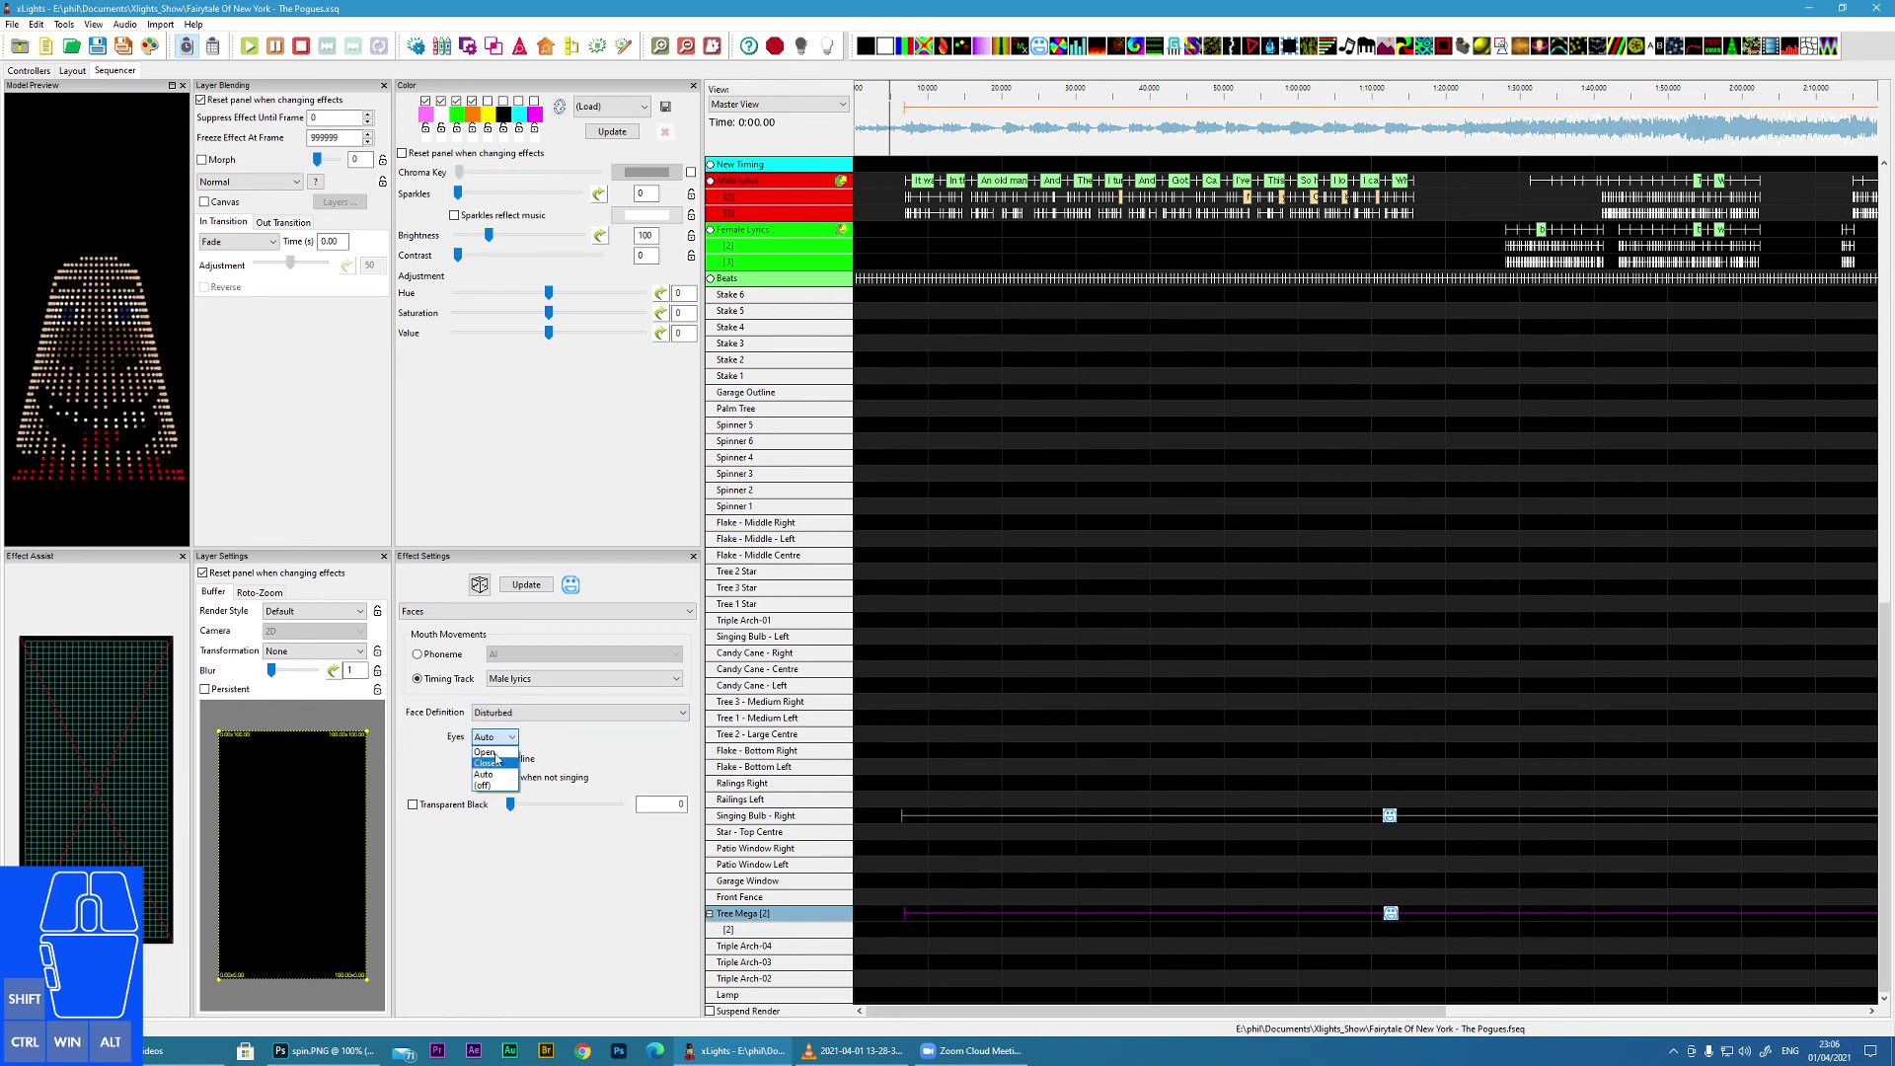
left_click(557, 900)
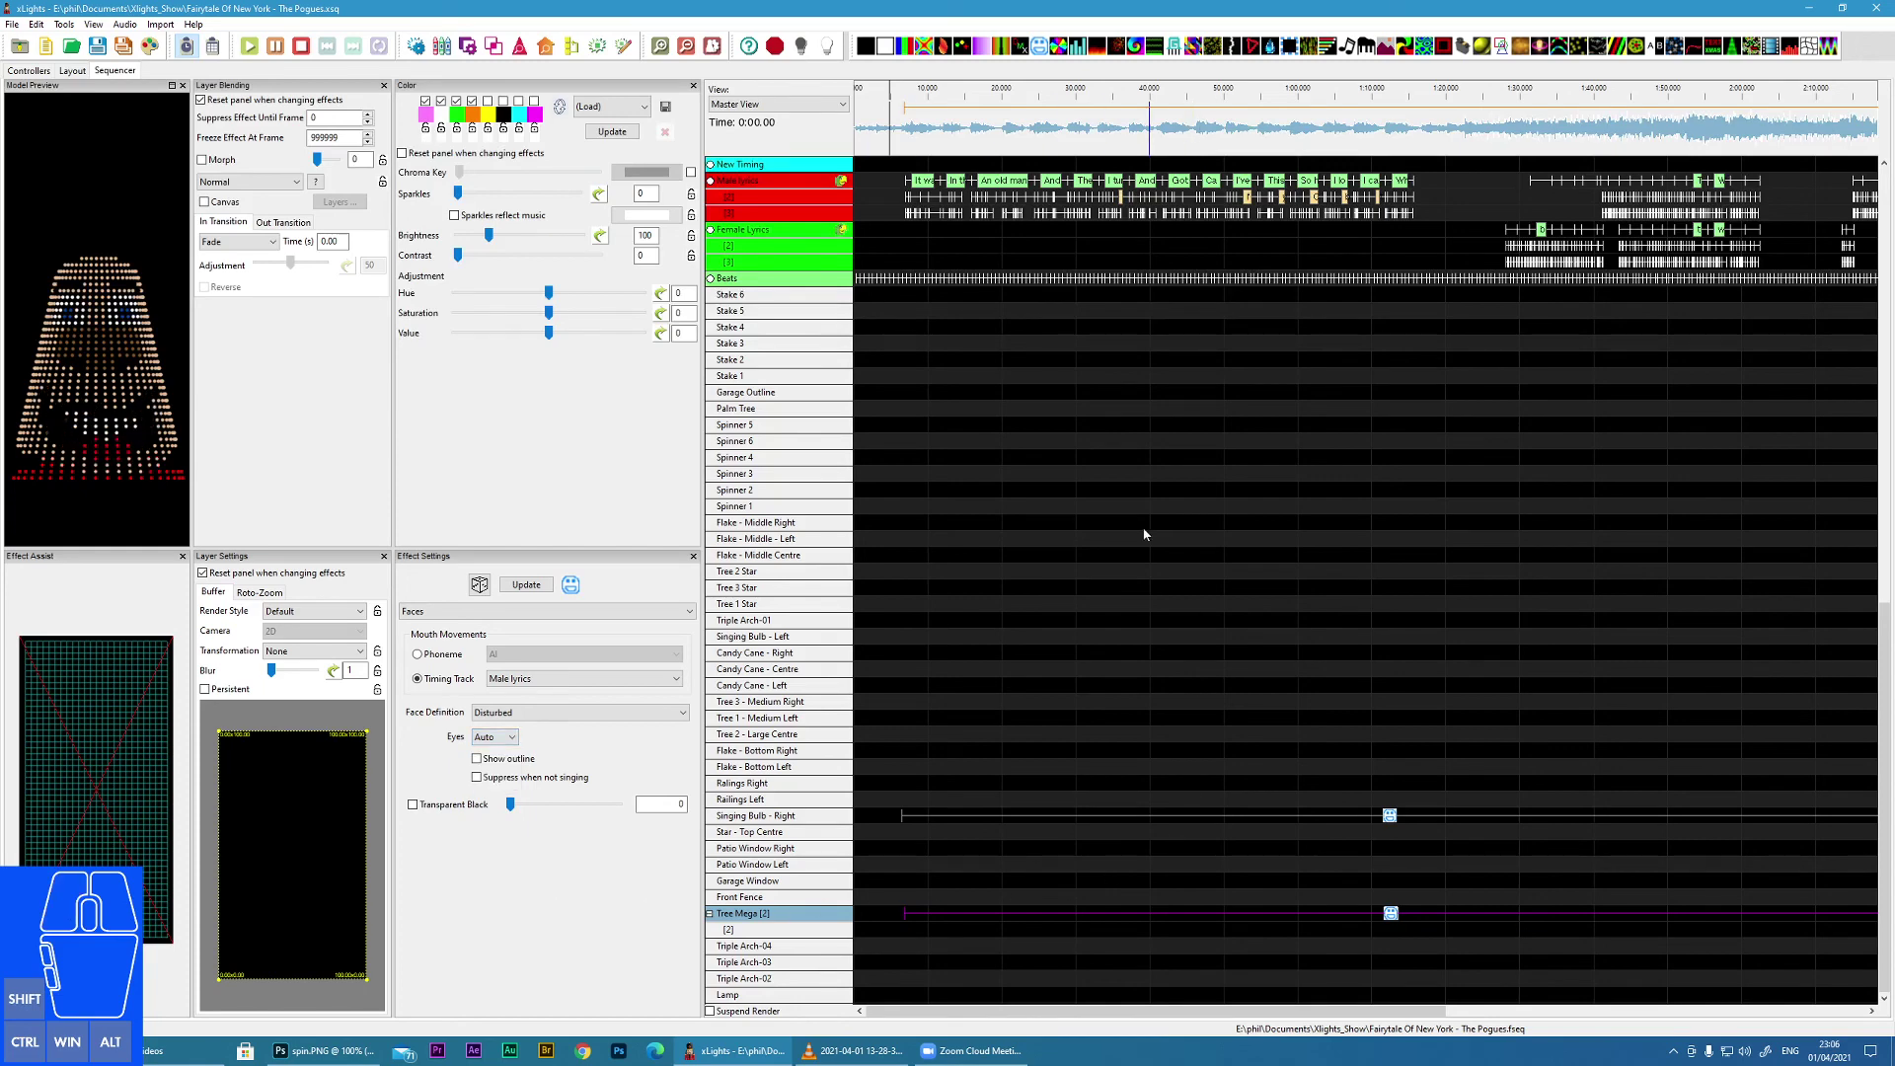